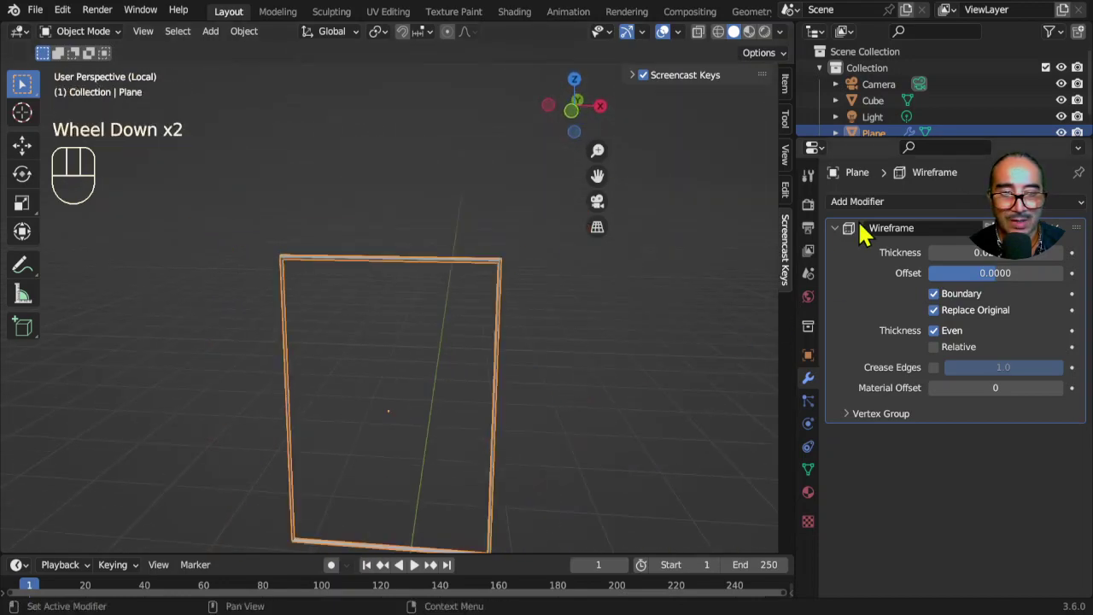
Collapse the Wireframe modifier and duplicate the picture frame plane.
left_click(845, 238)
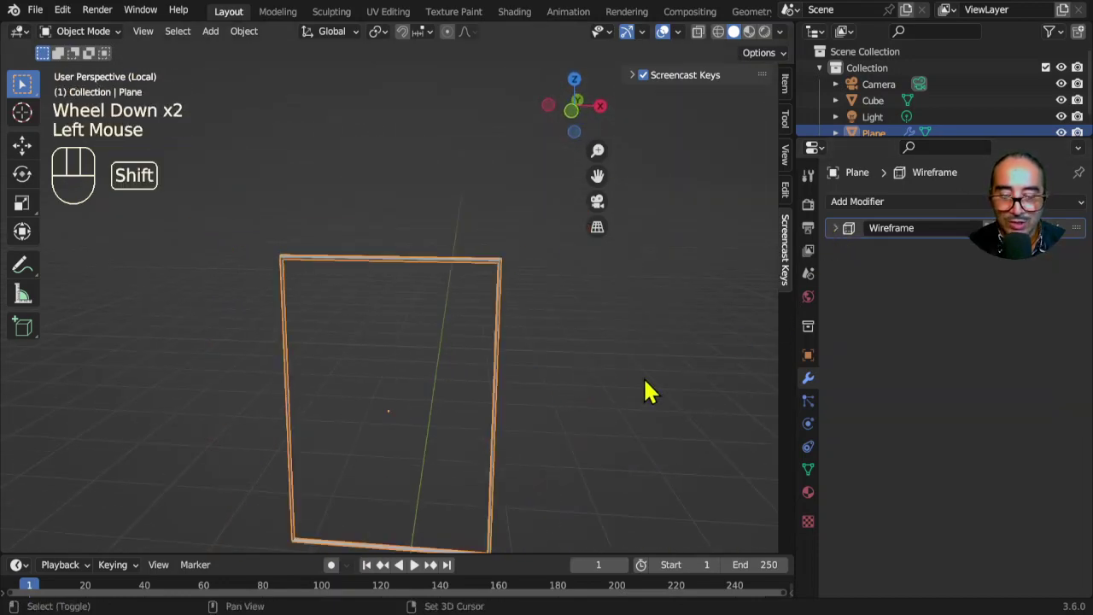
key("shift+d")
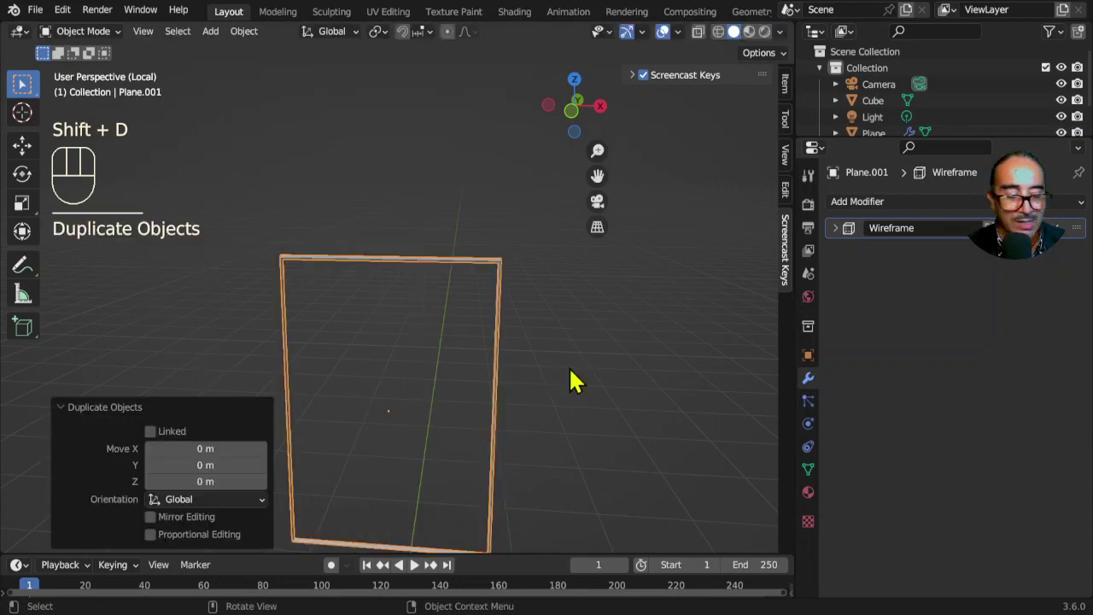
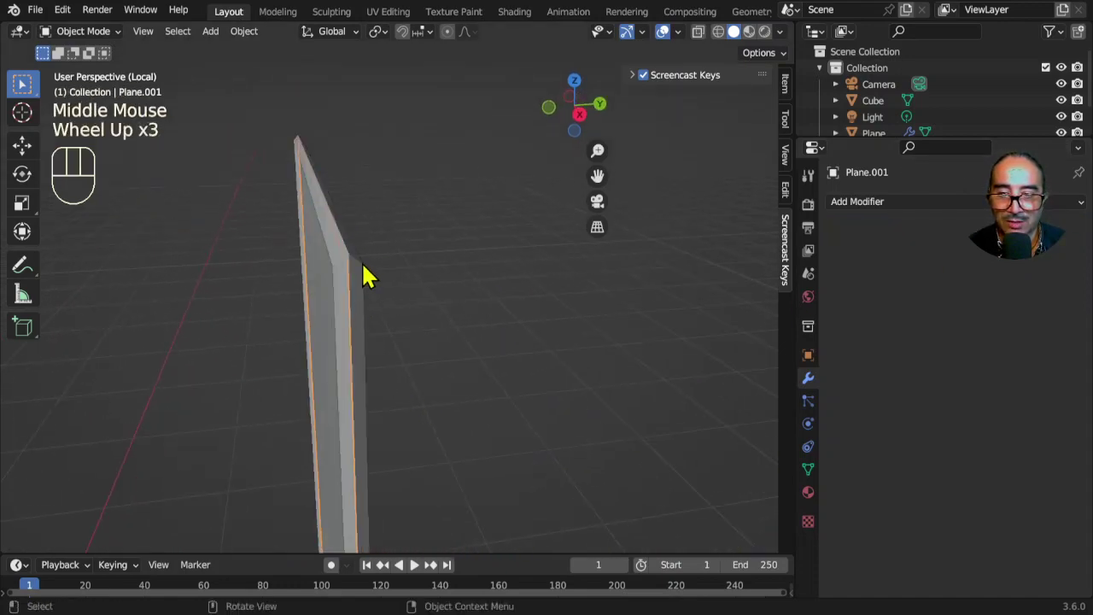
Orbit and check the solid panel inside the frame from the front view.
left_click_drag(345, 317, 389, 296)
left_click(386, 233)
scroll("down", 3)
left_click_drag(463, 379, 516, 389)
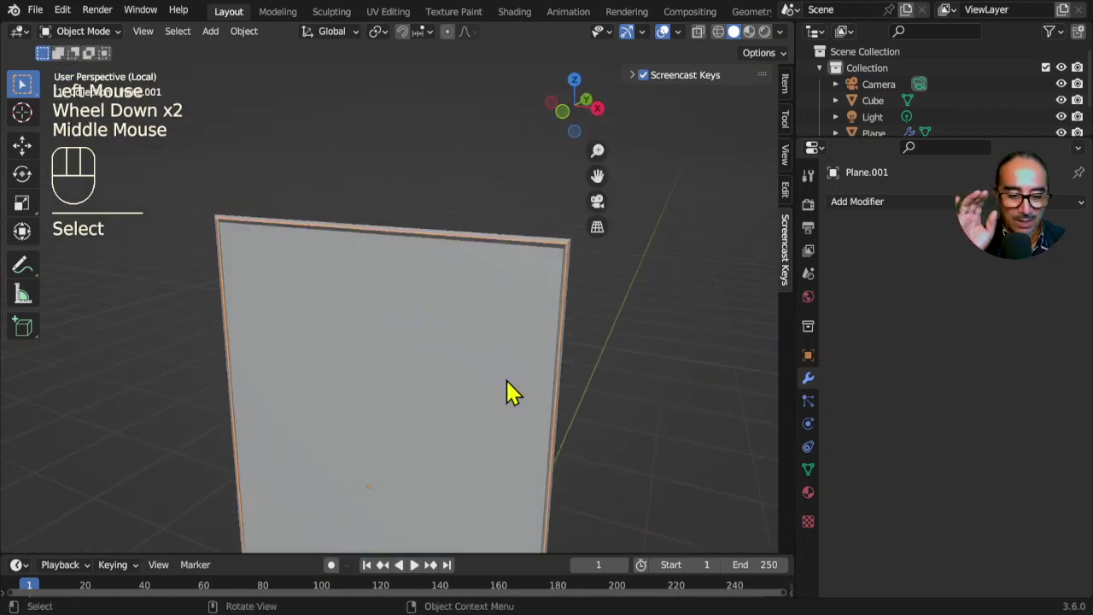
key("KP_1")
scroll("down", 3)
left_click_drag(511, 407, 523, 359)
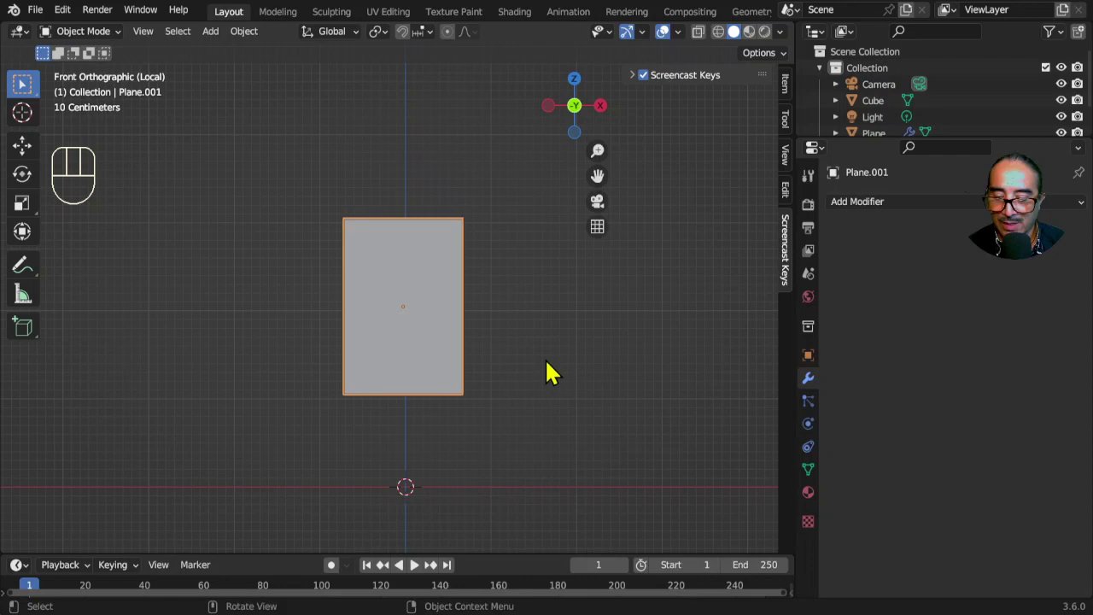
left_click_drag(563, 373, 479, 399)
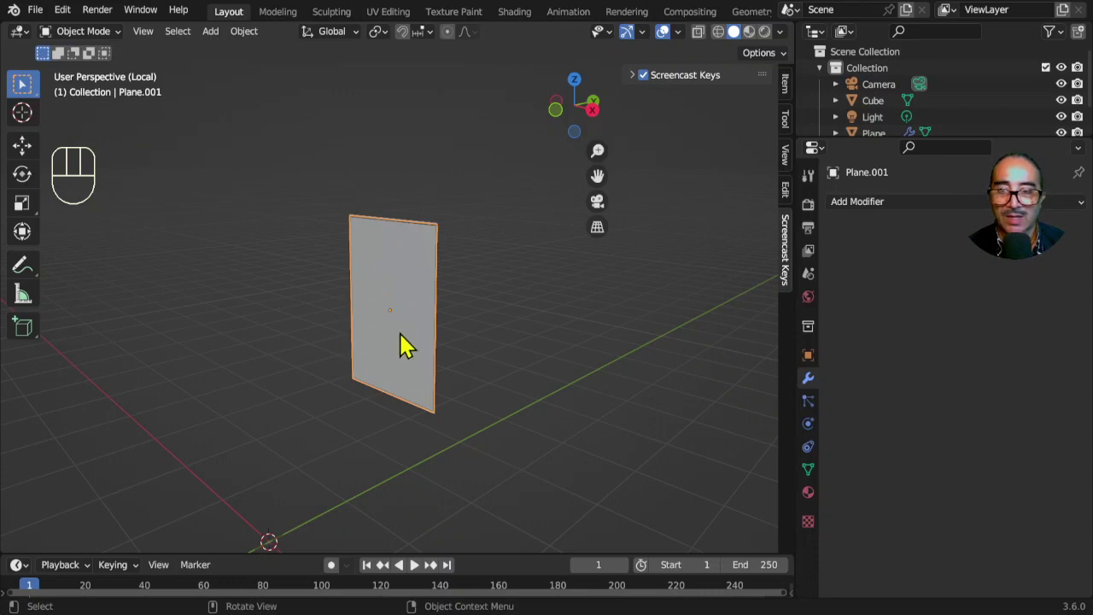
Bring up the Add menu to insert a blank Grease Pencil object.
left_click_drag(92, 38, 207, 37)
left_click_drag(222, 39, 382, 158)
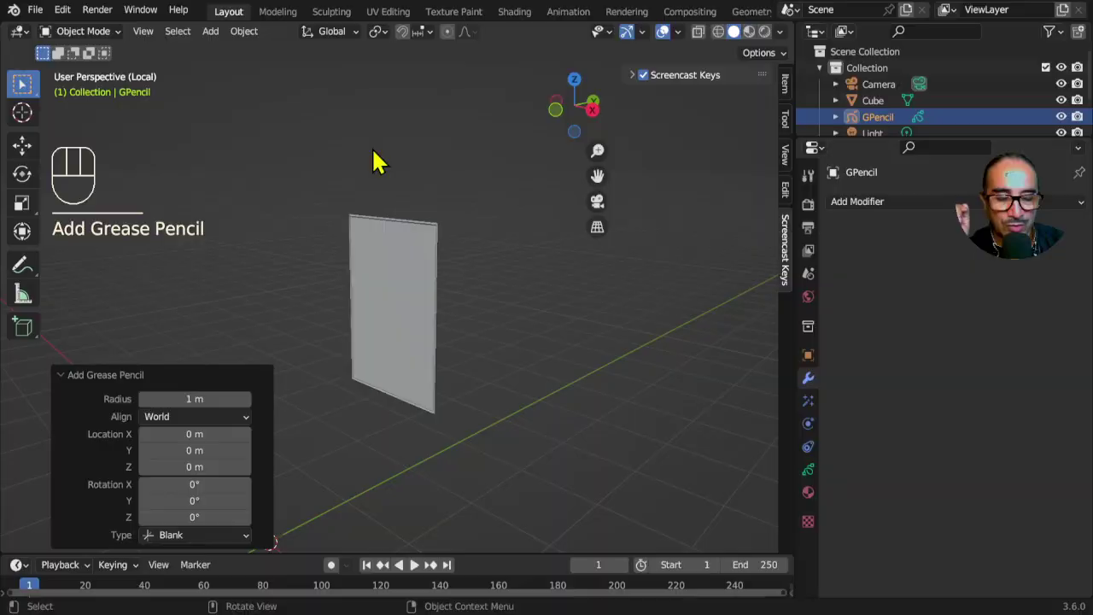
Enlarge the Outliner to show all scene objects and view the scene from the front.
key("[")
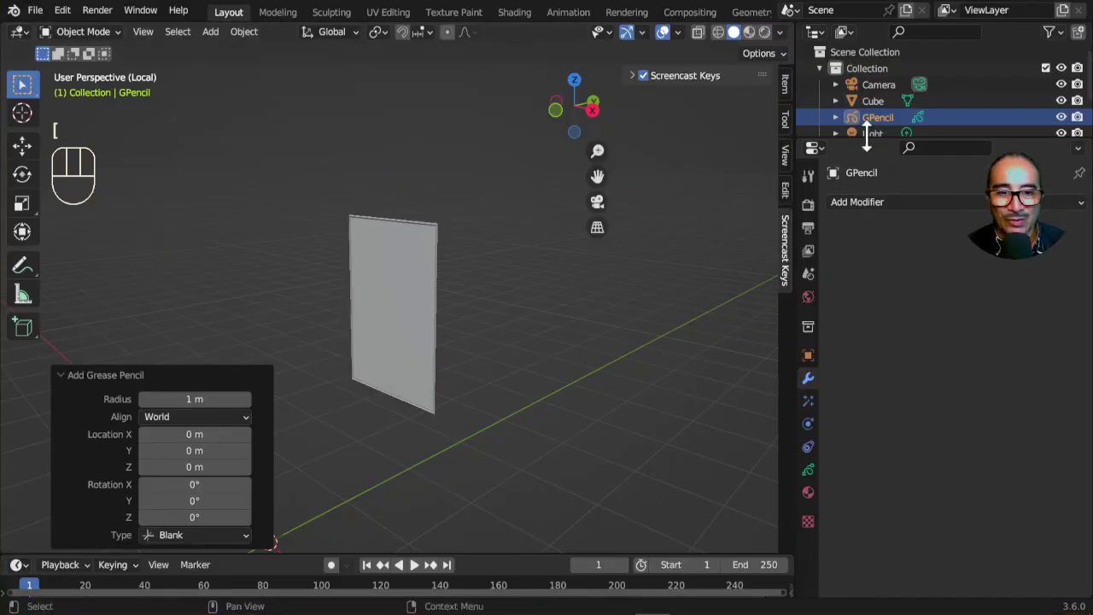
left_click(868, 129)
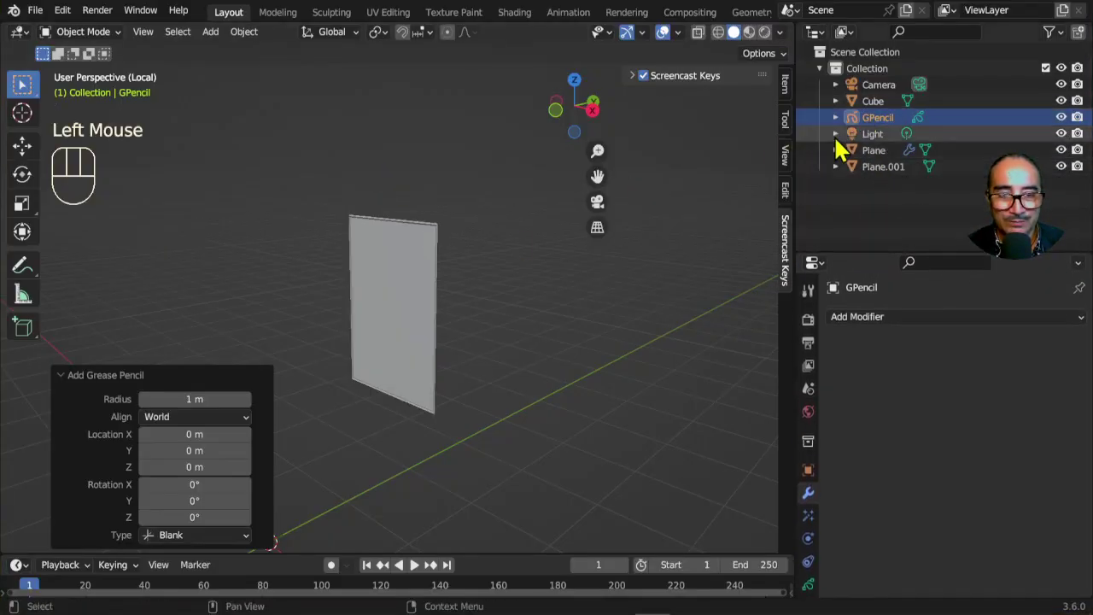
key("BackSpace")
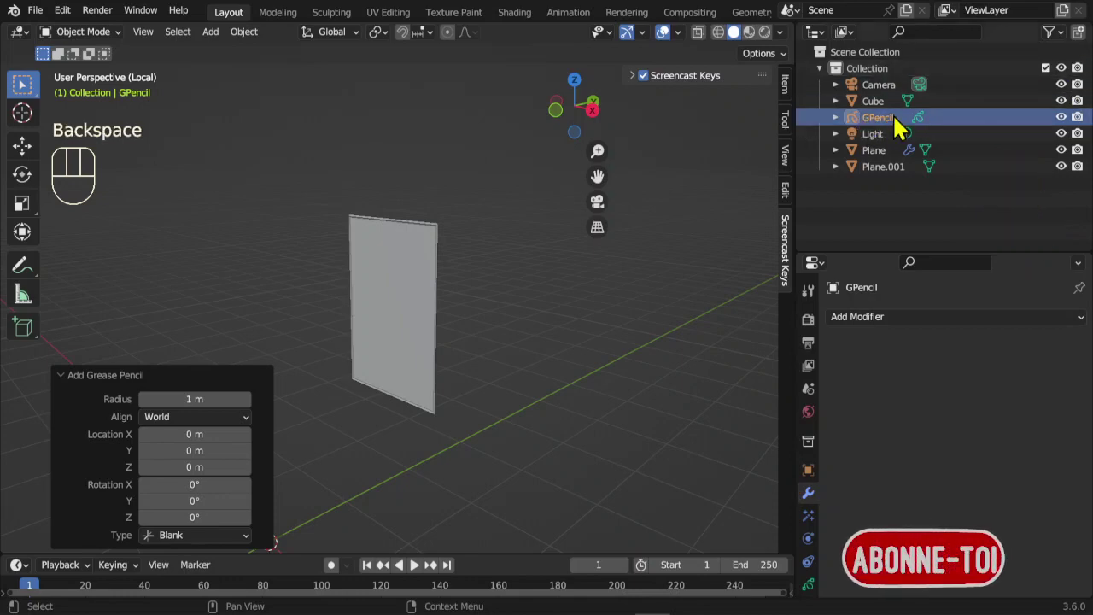
scroll("down", 3)
scroll("down", 3)
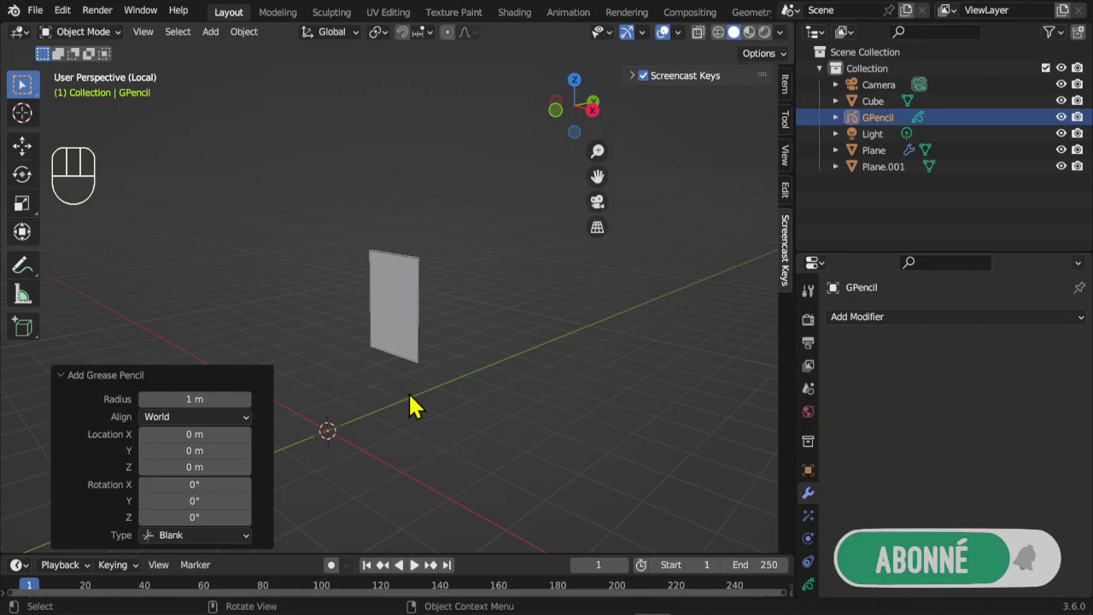
key("KP_1")
scroll("up", 3)
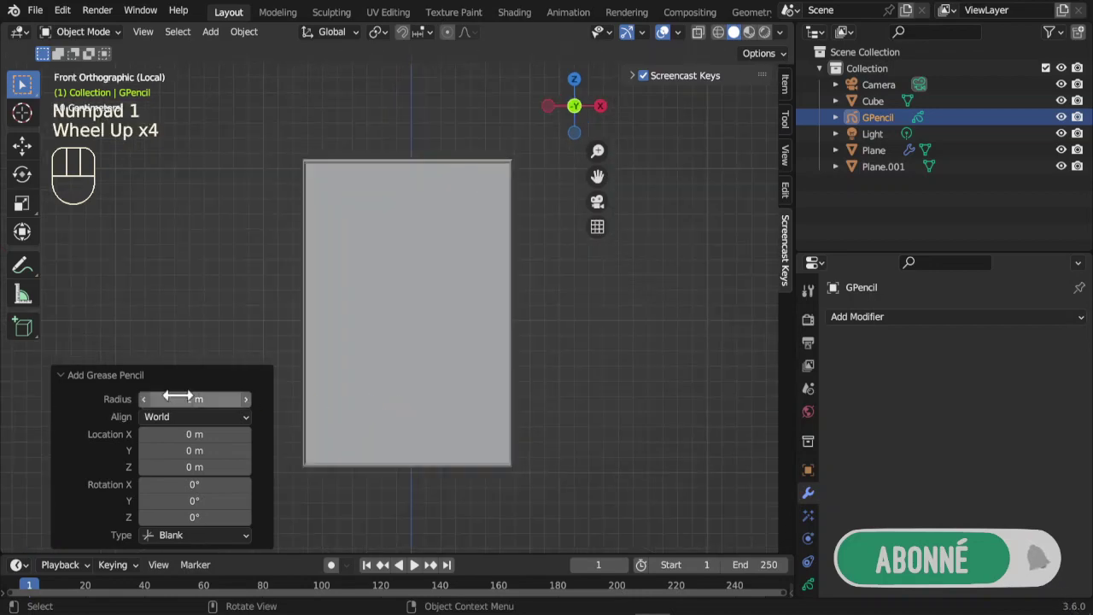
Collapse the new object's operator panel and make GPencil the active object.
left_click(72, 381)
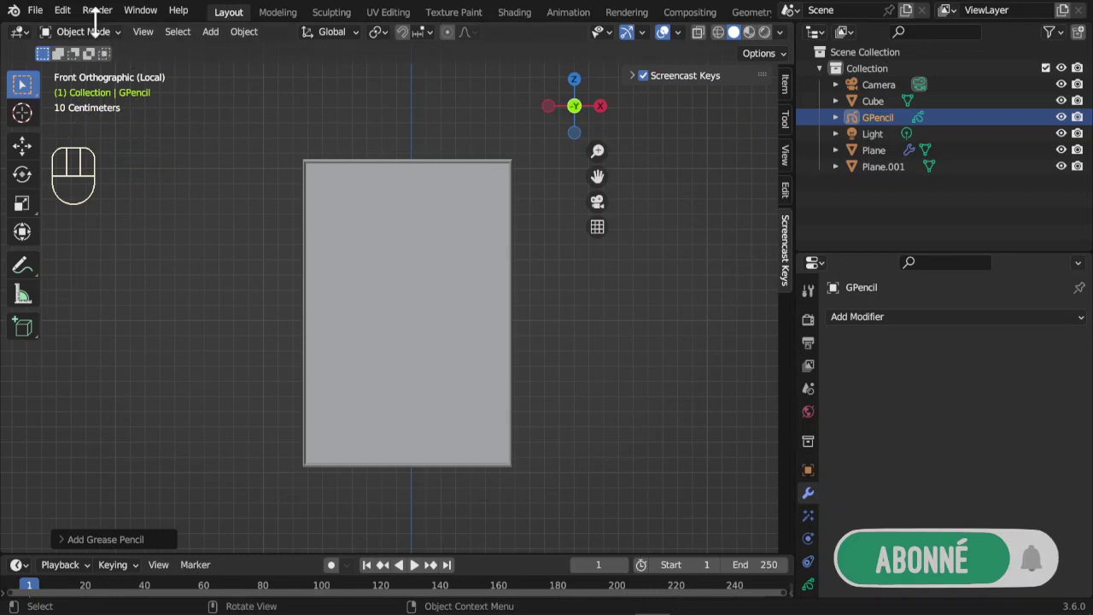
left_click(879, 130)
left_click_drag(106, 37, 765, 183)
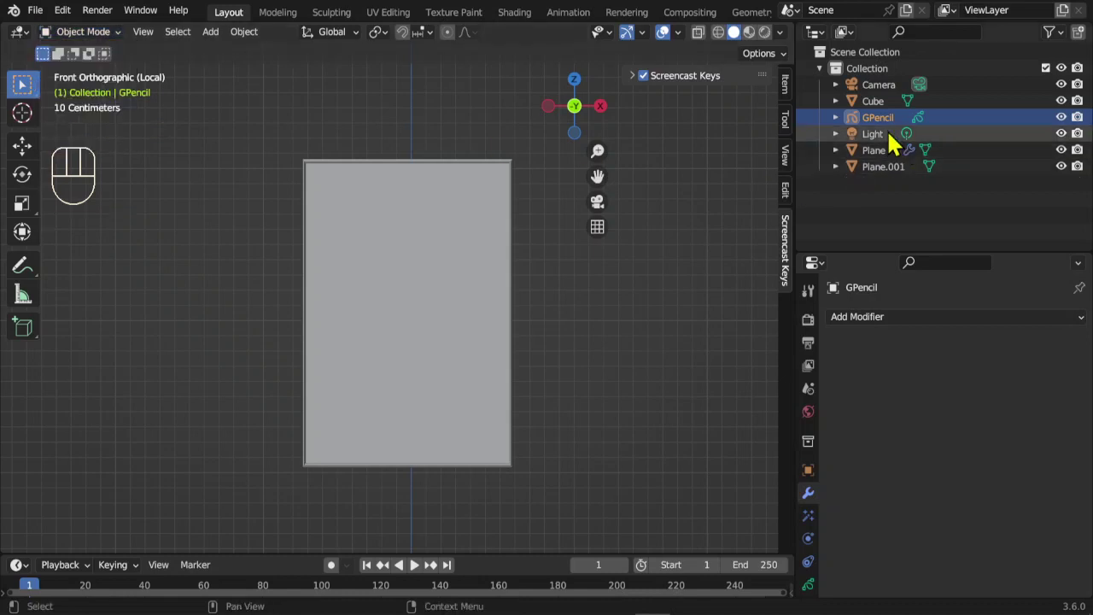
left_click(878, 129)
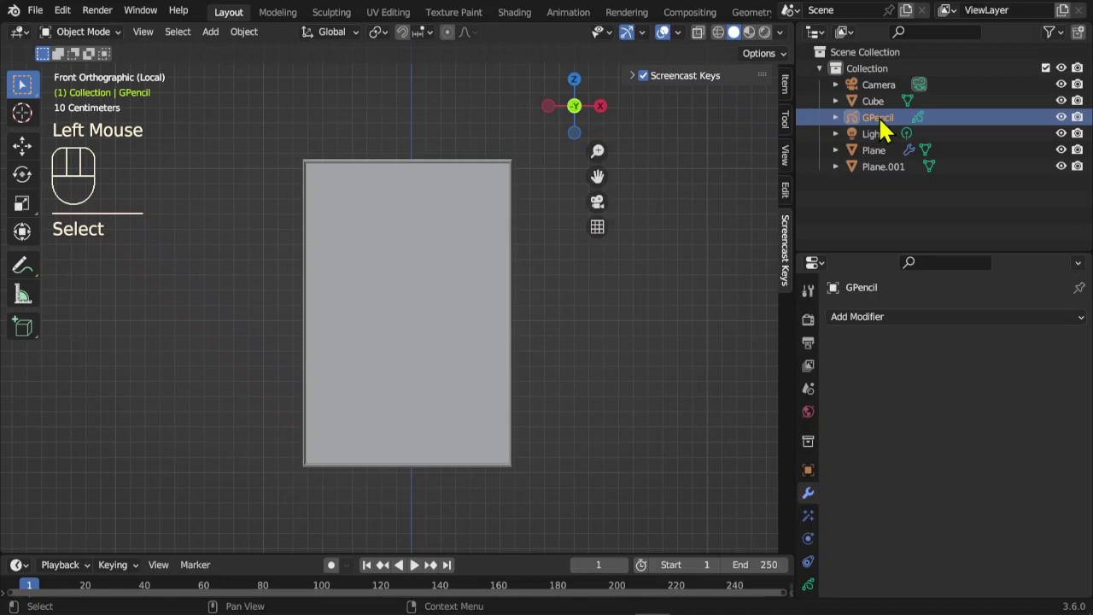
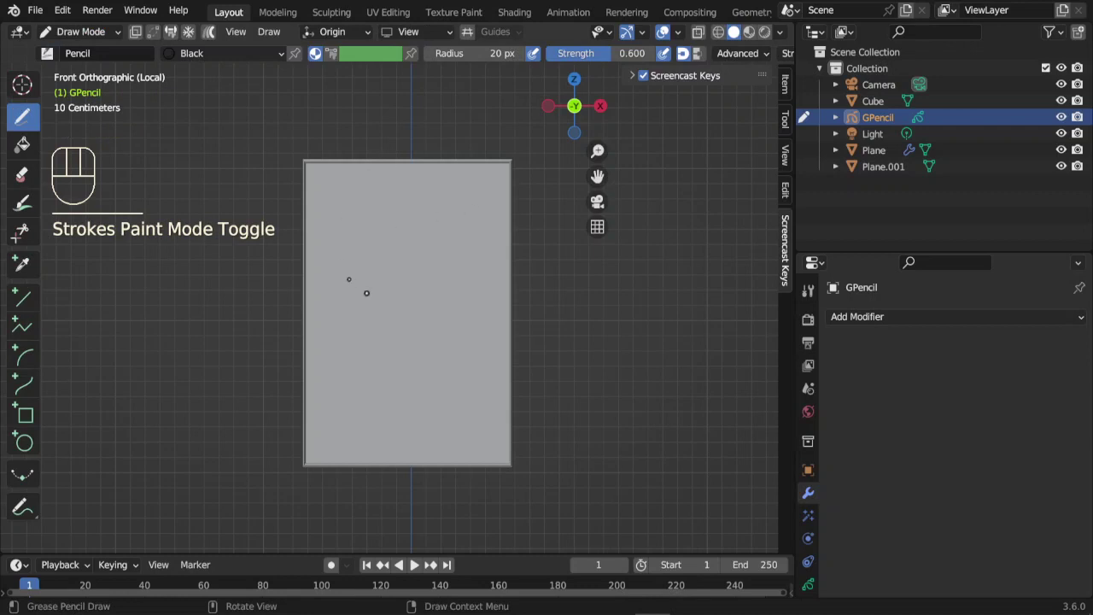
Enter drawing mode, bring the wall and frame into view and select the frame object.
key("KP_Divide")
key("KP_Divide")
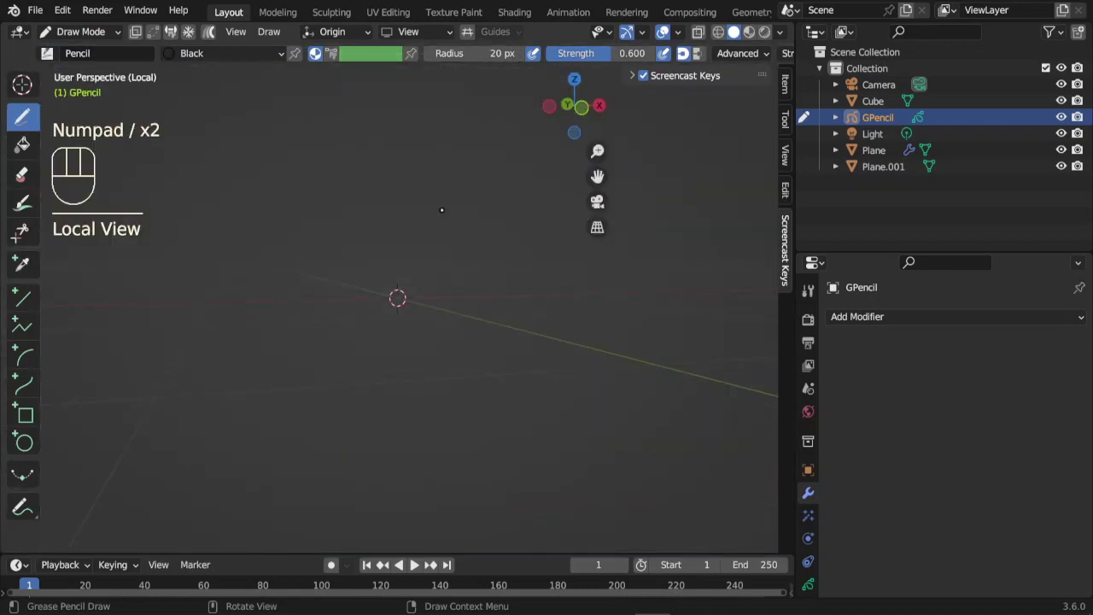
key("KP_Divide")
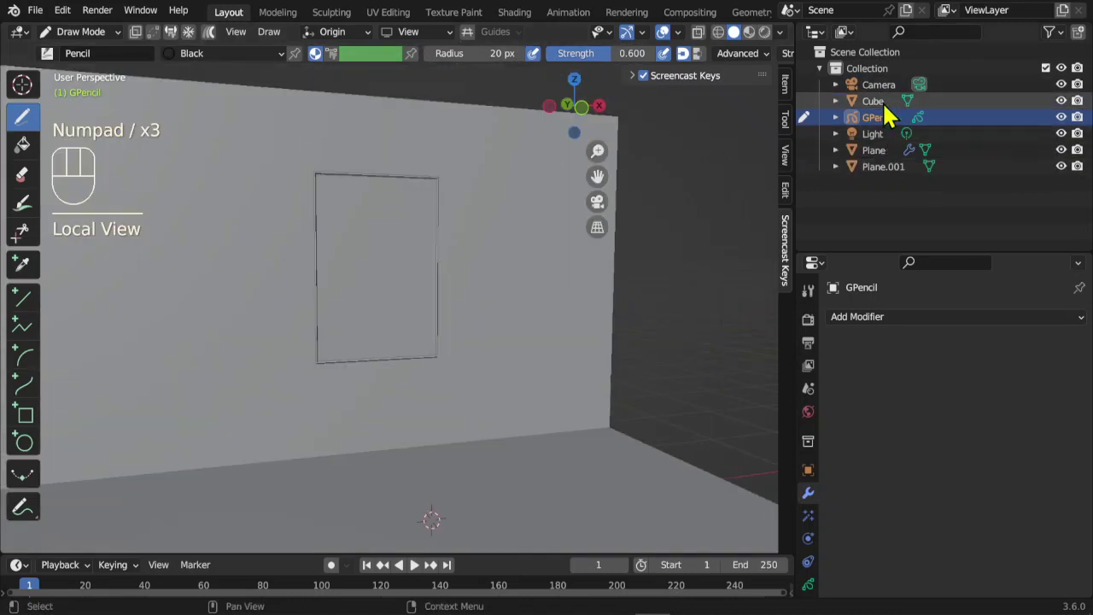
left_click(888, 113)
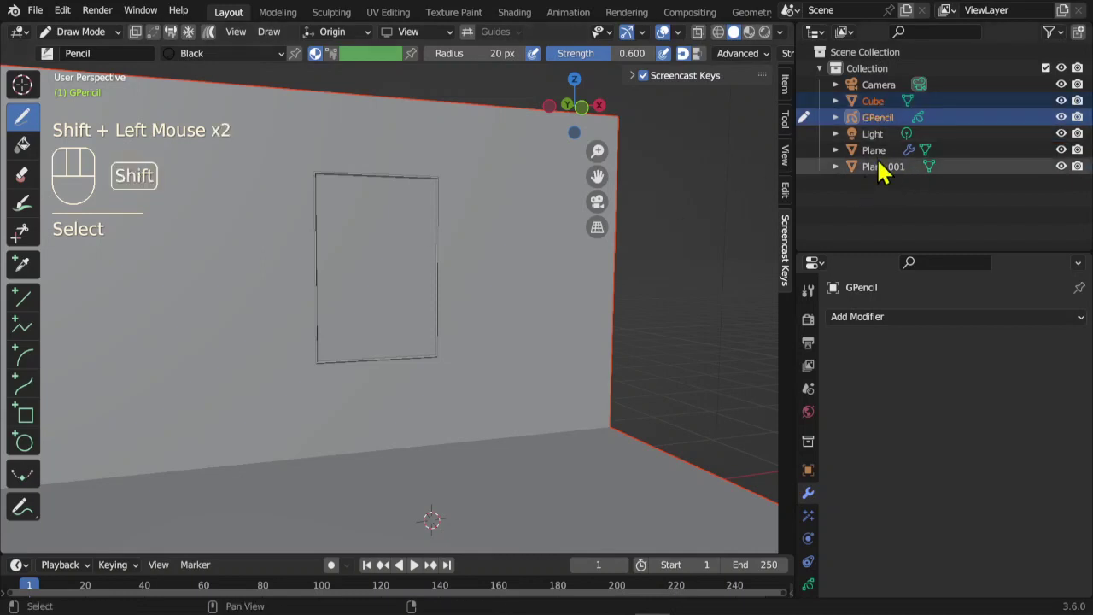
left_click_drag(893, 158, 896, 132)
left_click(893, 128)
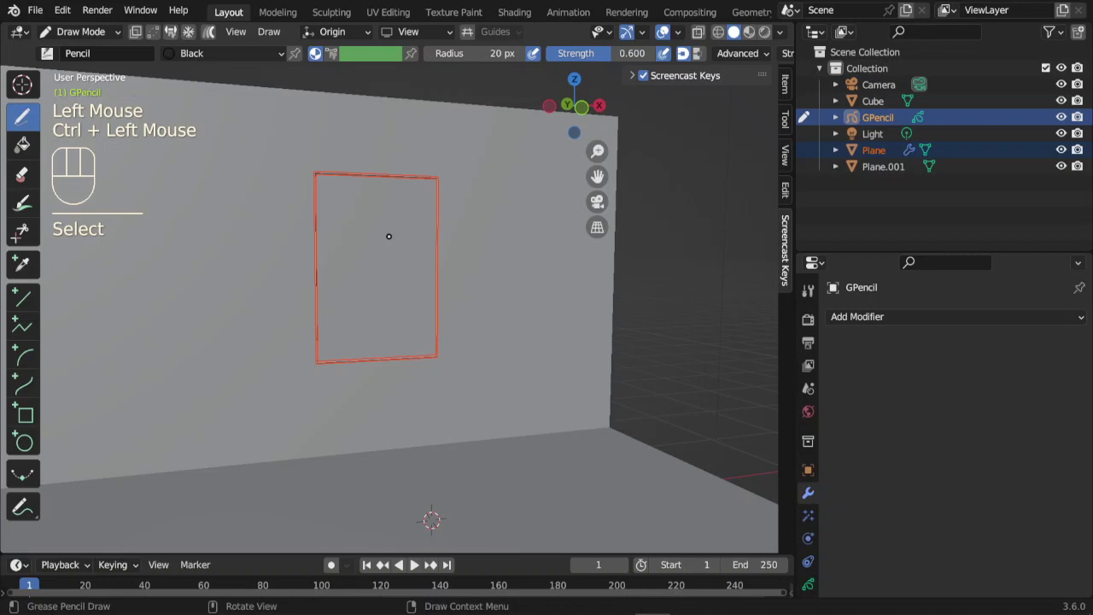
Add the light and canvas panel to the selection and view the frame from the front.
key("KP_Divide")
key("KP_1")
left_click(895, 176)
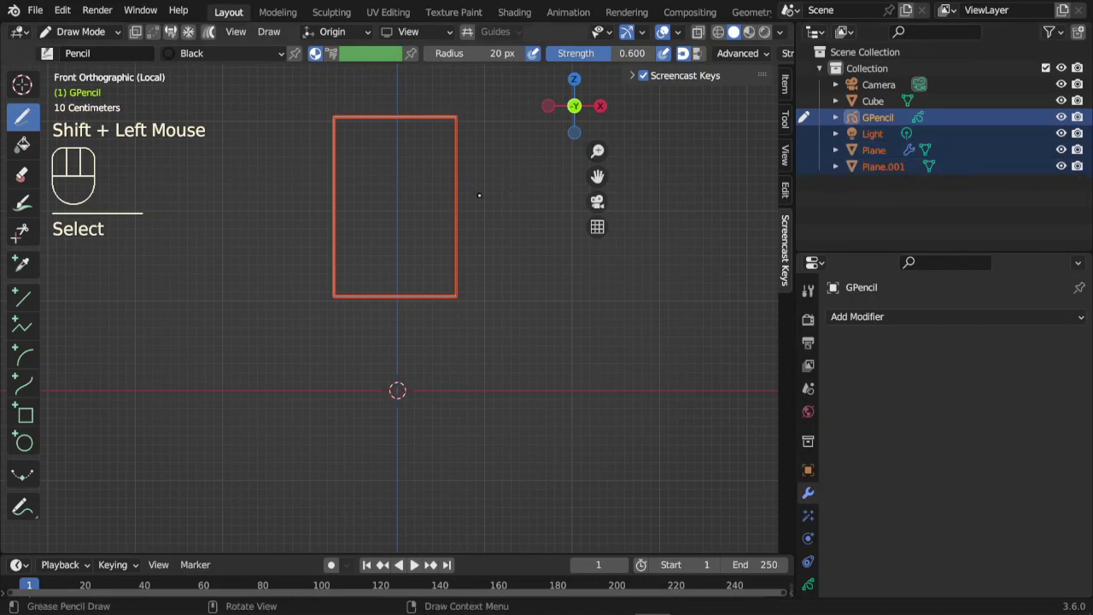
key("a")
key("a")
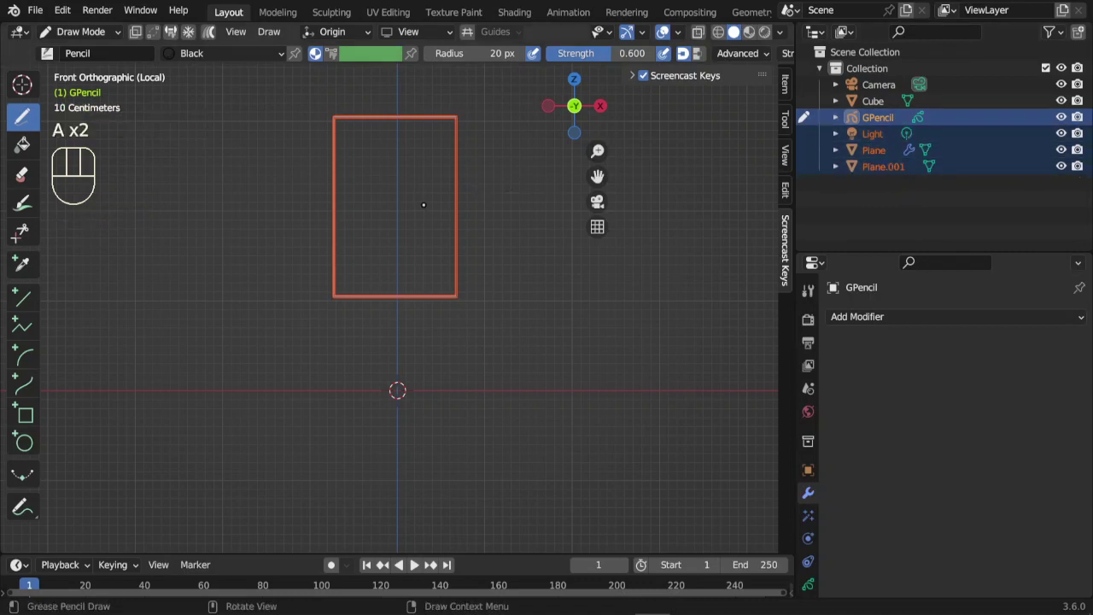
key("KP_Divide")
scroll("down", 3)
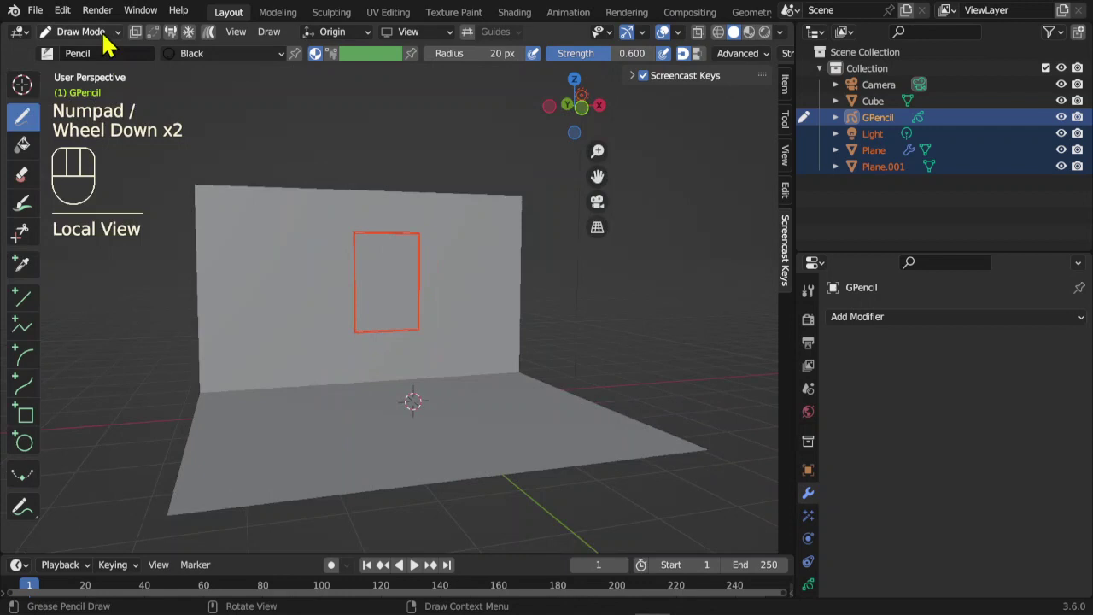
left_click_drag(111, 44, 265, 161)
Leave drawing mode, select the canvas panel Plane.001 and add GPencil to the selection.
left_click(405, 274)
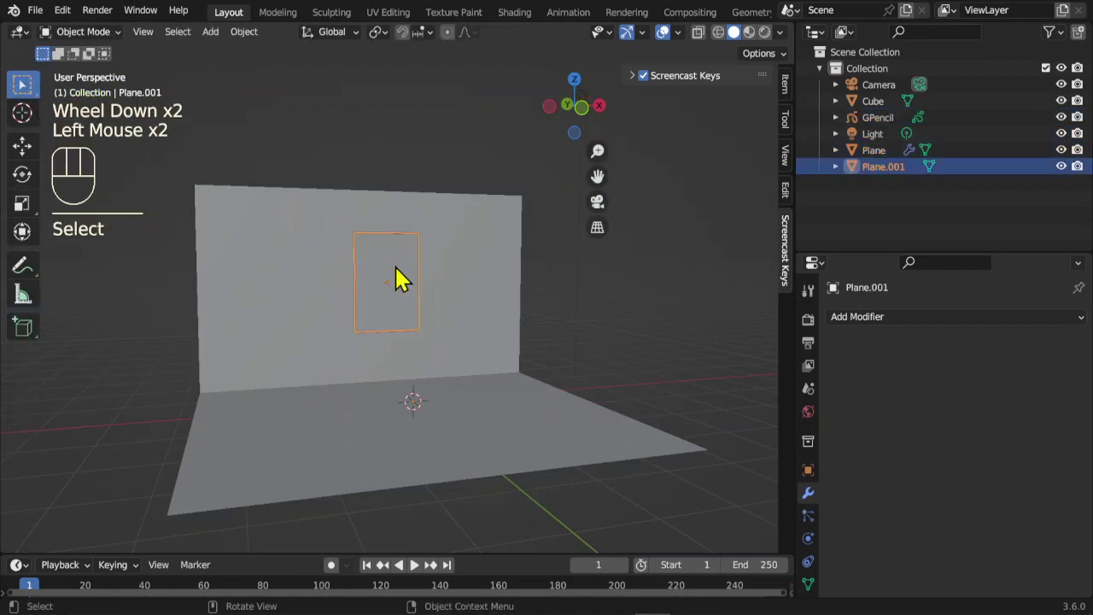
left_click(886, 165)
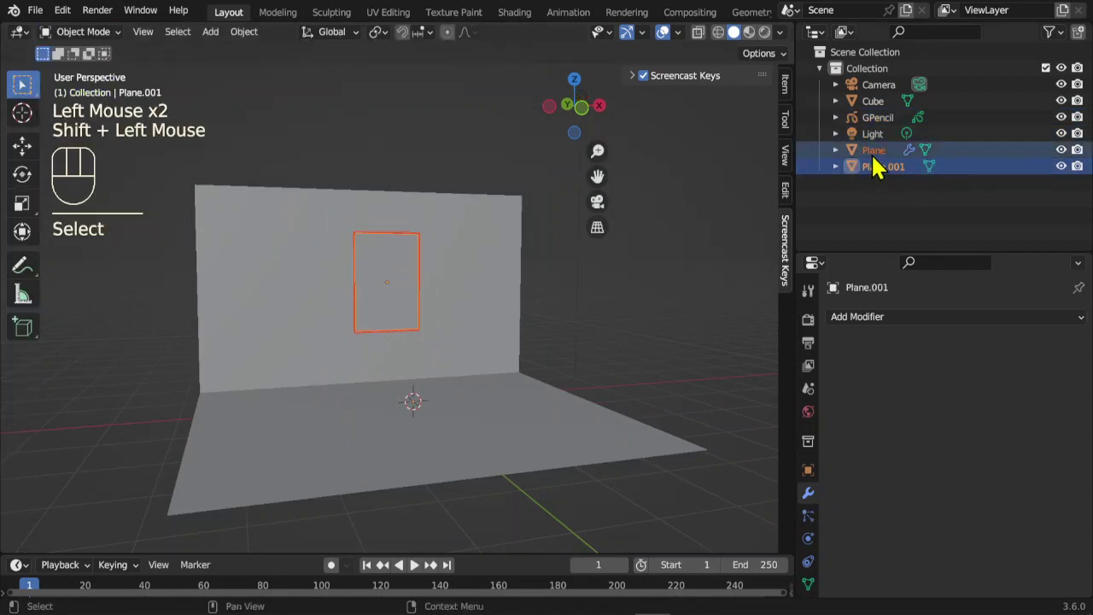
scroll("up", 3)
scroll("up", 3)
left_click(887, 163)
left_click(889, 180)
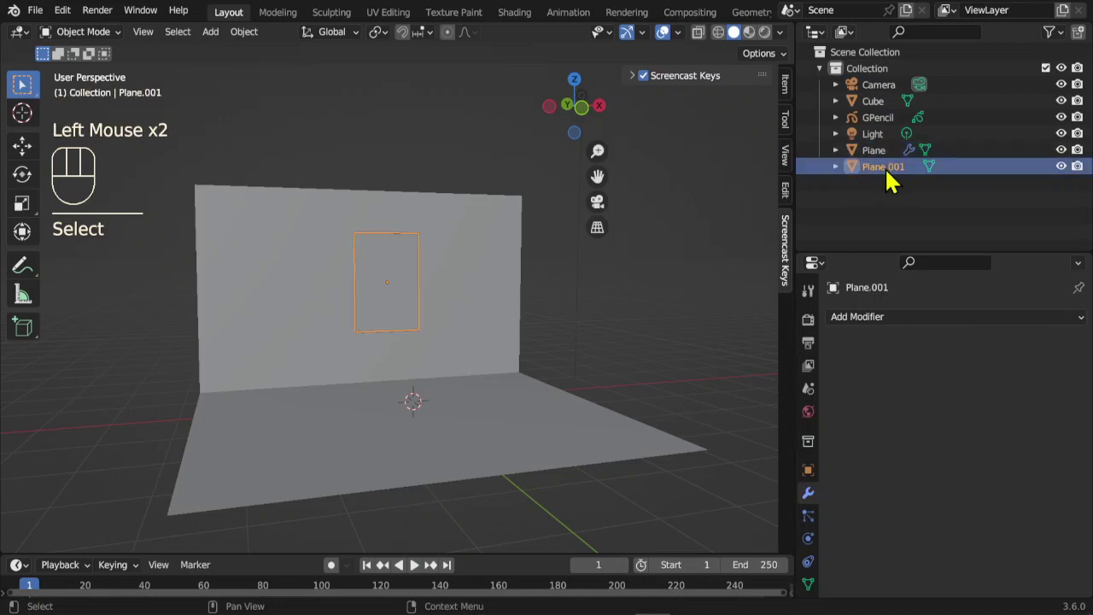
left_click(899, 125)
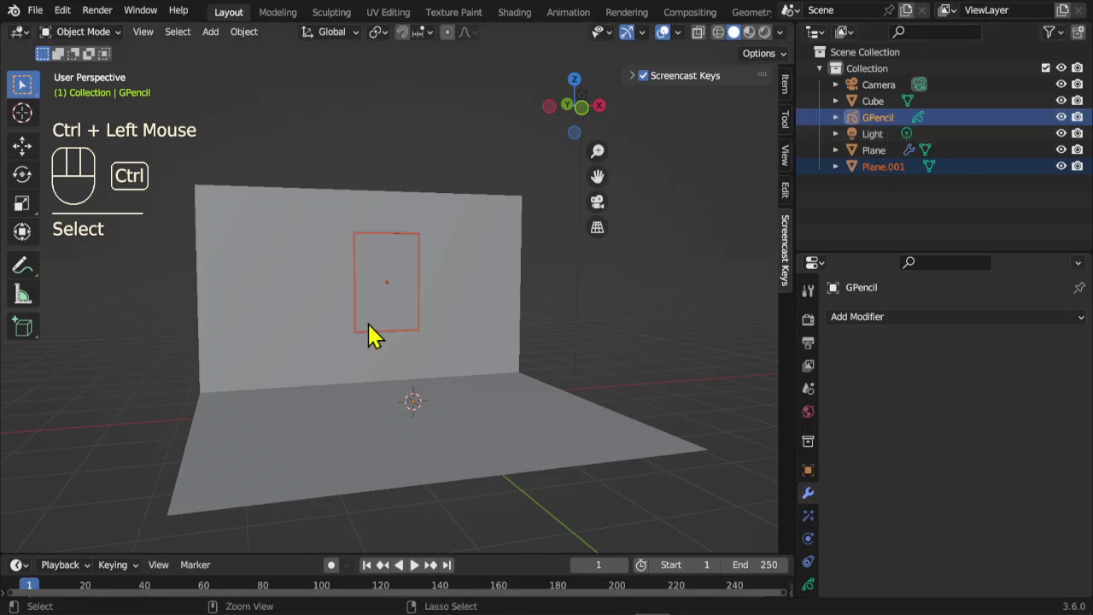
View the scene from the front and orbit around the canvas panel alone.
key("KP_Divide")
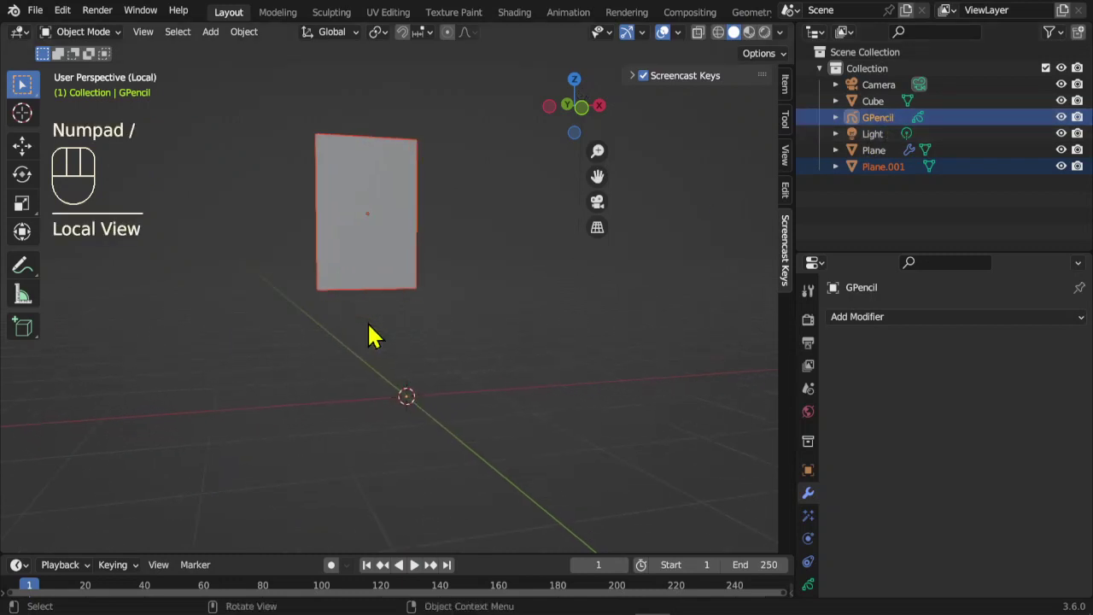
key("KP_1")
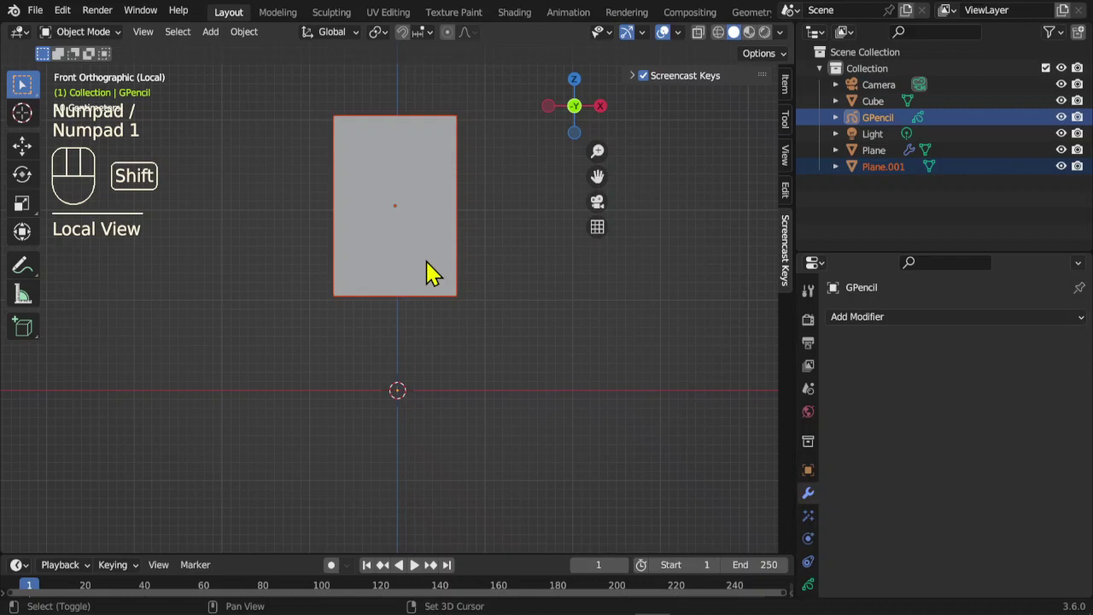
left_click_drag(425, 240, 426, 335)
scroll("up", 3)
left_click_drag(524, 295, 502, 319)
left_click(480, 217)
left_click_drag(554, 245, 512, 247)
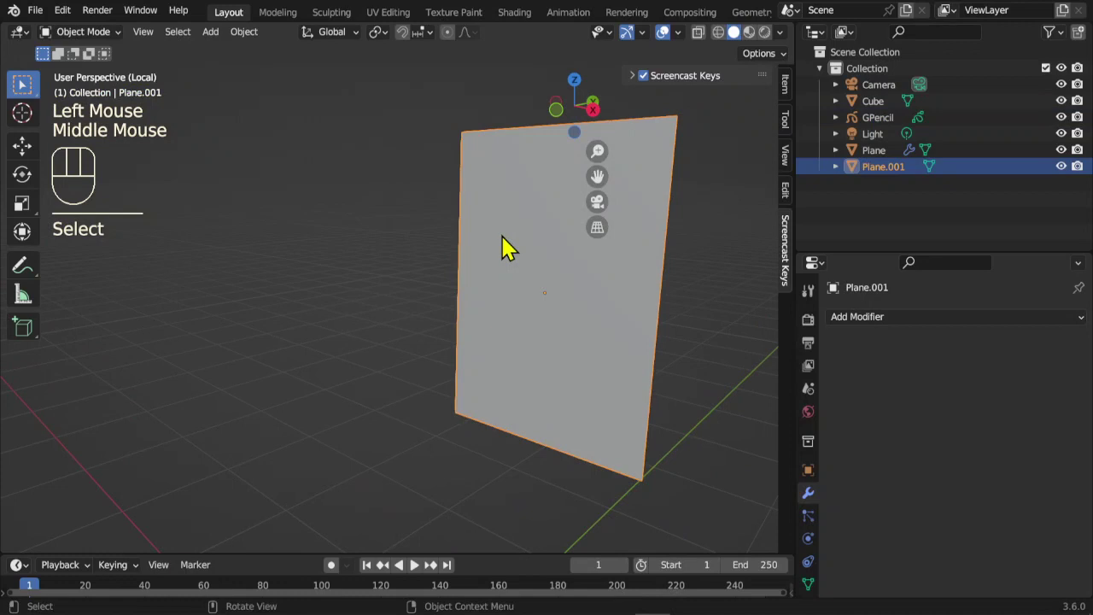
key("KP_Decimal")
Select the GPencil drawing object in the Outliner.
left_click_drag(306, 299, 410, 255)
left_click(891, 127)
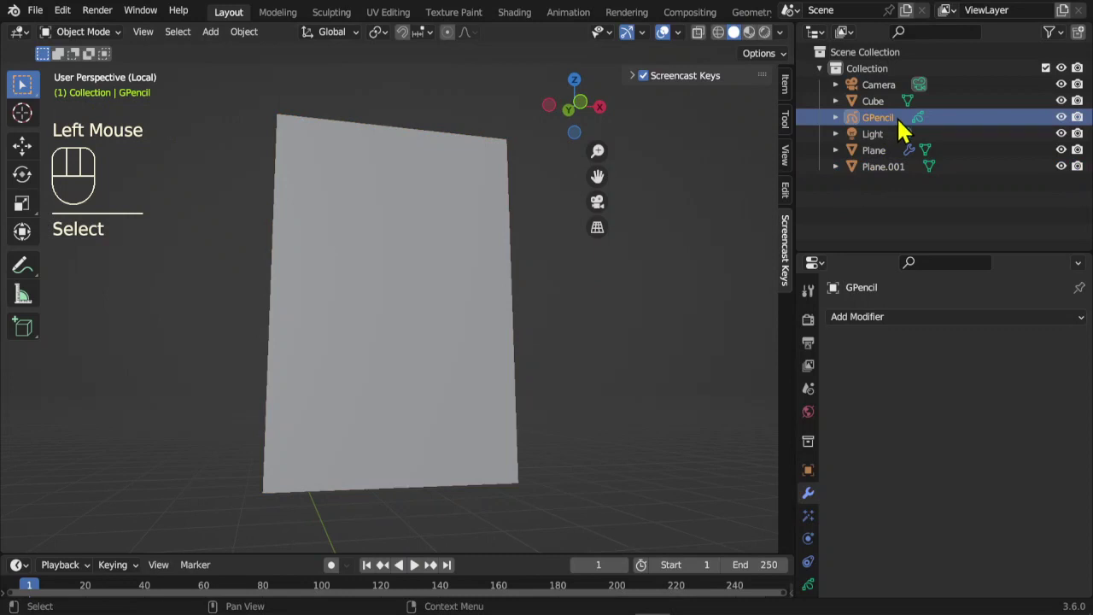
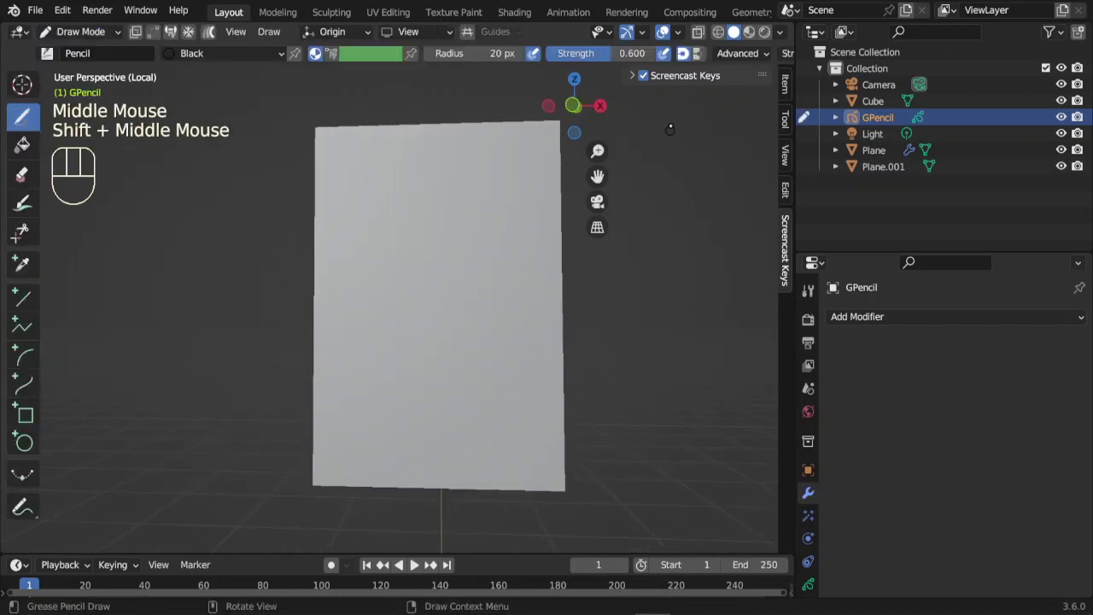
Maximize the viewport, make a practice stroke and undo it.
left_click(639, 42)
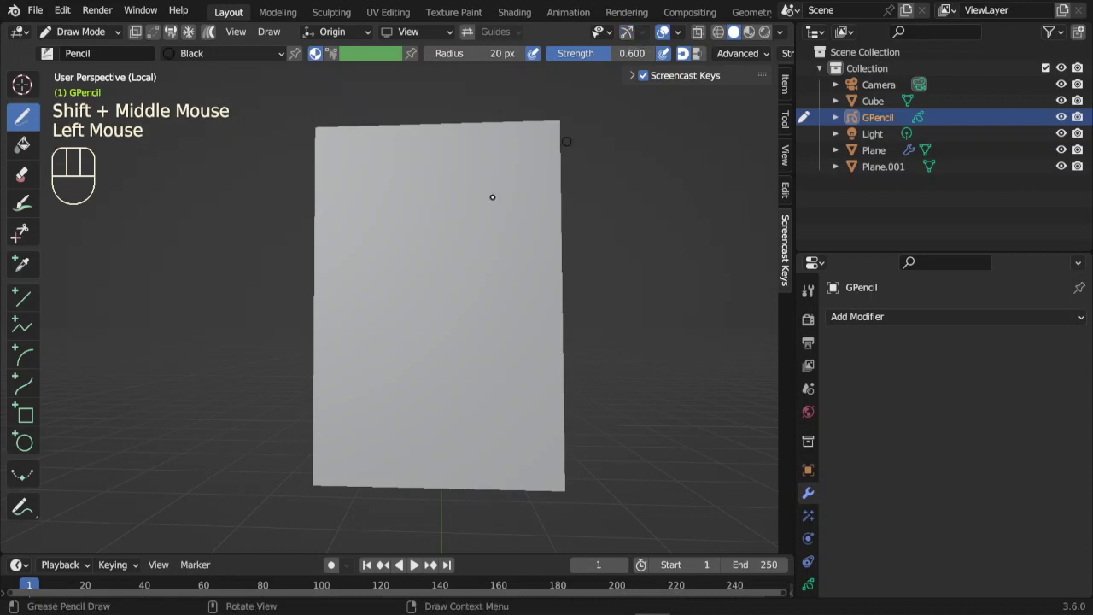
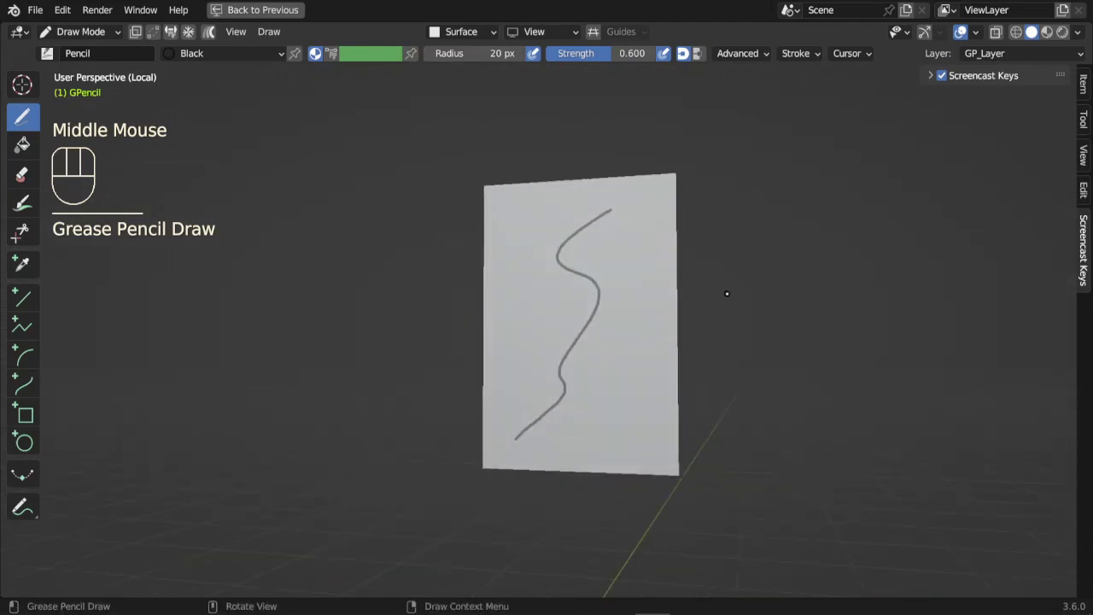
key("ctrl+z")
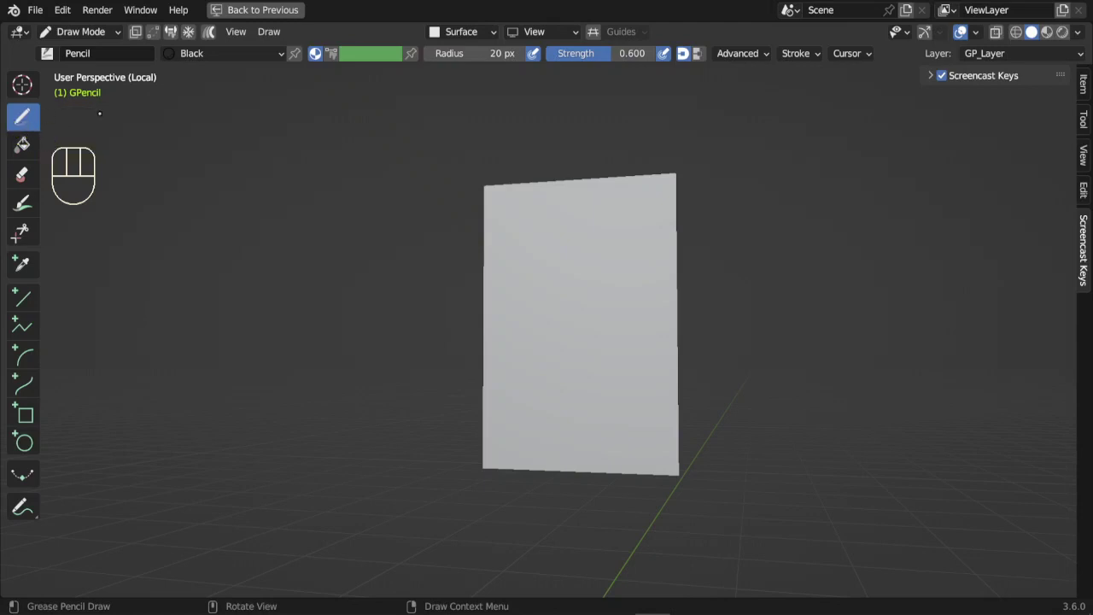
View the plane straight on and undo two trial sketches.
key("KP_1")
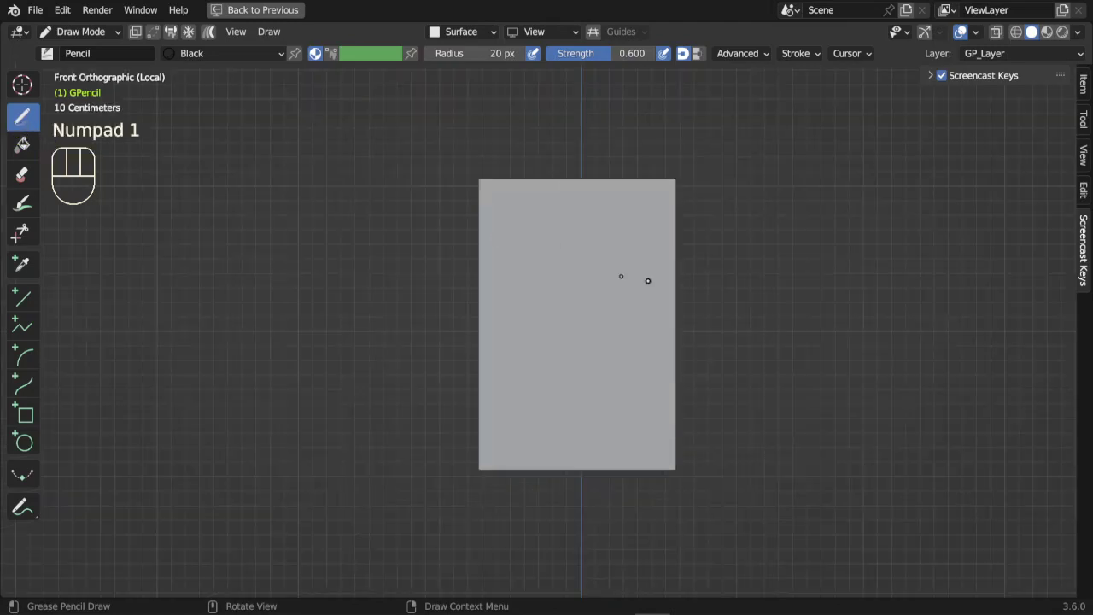
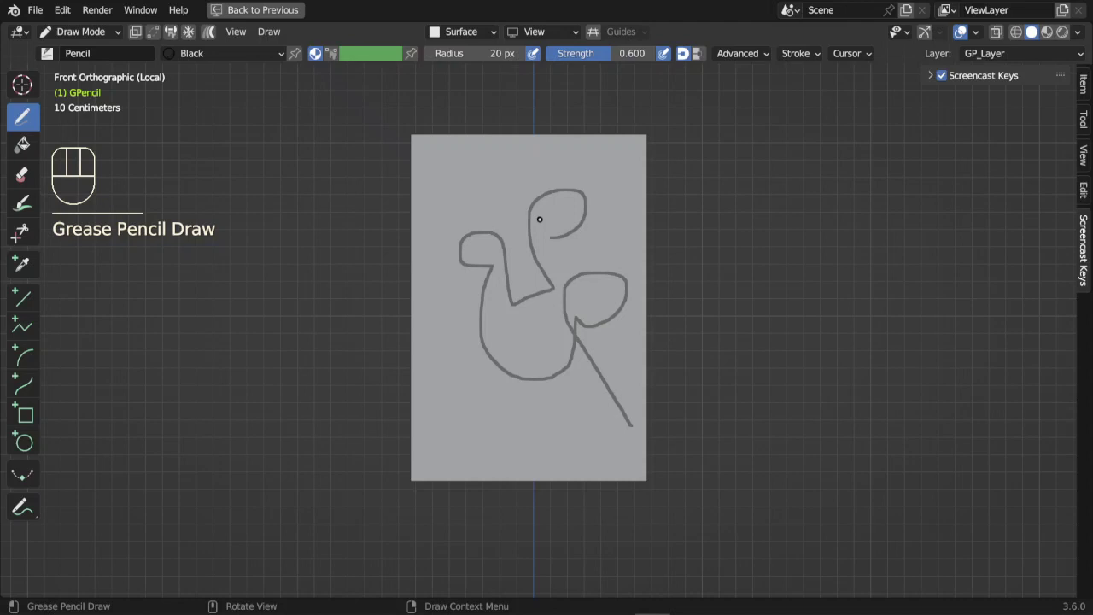
key("ctrl+z")
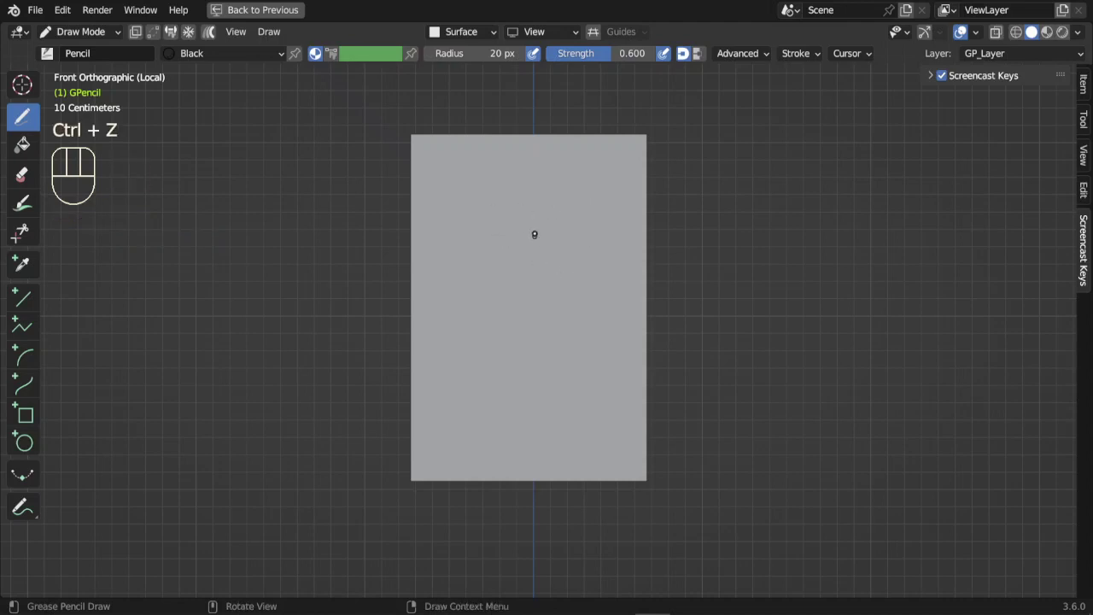
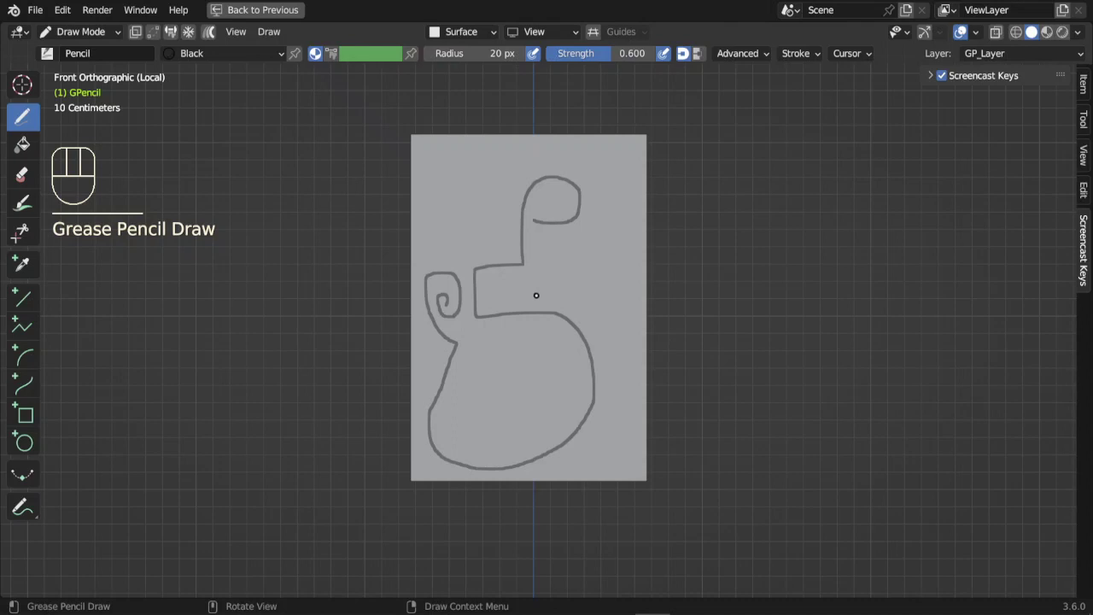
scroll("up", 3)
key("ctrl+z")
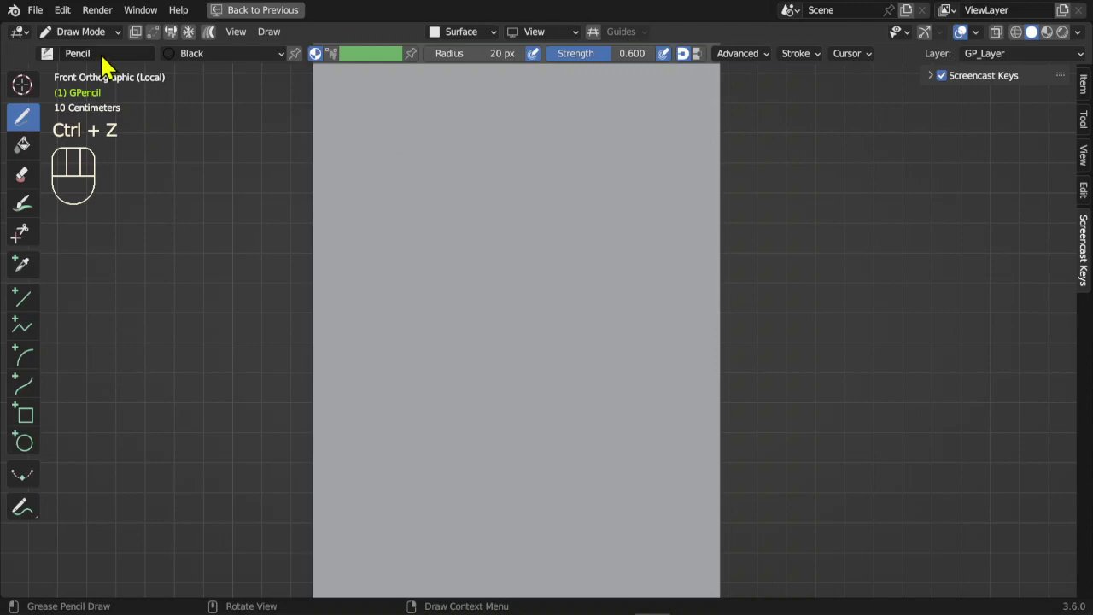
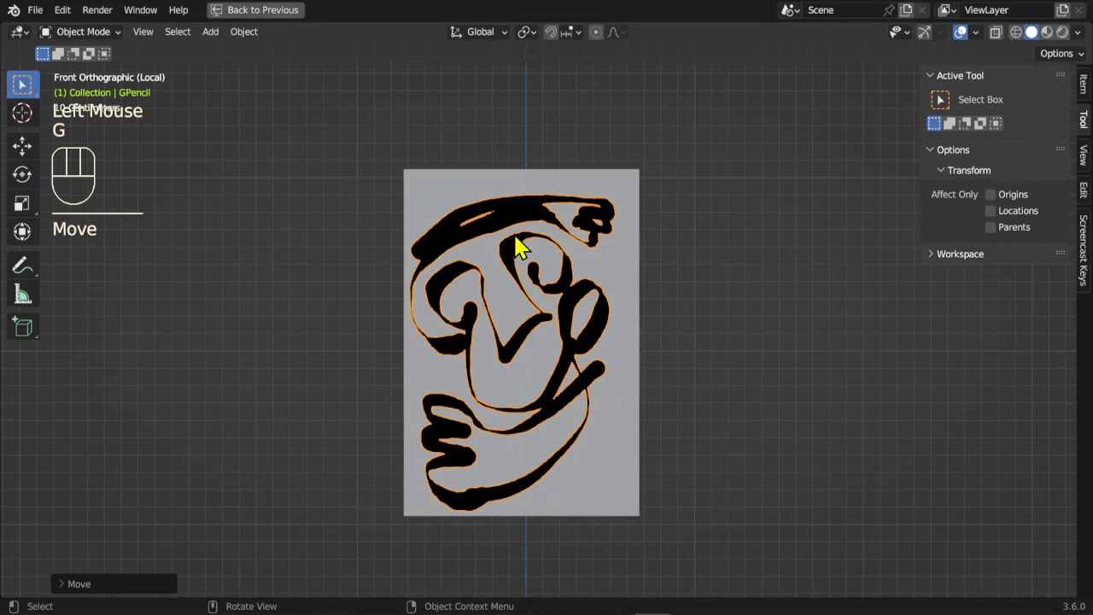
Reframe the view around the face drawing and toggle into edit mode.
key("Tab")
scroll("up", 3)
left_click_drag(578, 261, 705, 345)
scroll("up", 3)
key("Tab")
key("Tab")
Inspect the sketch strokes point by point along the face outline.
left_click(452, 263)
left_click(477, 240)
left_click(491, 230)
left_click(499, 219)
left_click(516, 204)
left_click(525, 193)
left_click(530, 185)
left_click(549, 170)
left_click(561, 163)
left_click(586, 149)
Return to object mode and zoom back out from the drawing.
scroll("down", 3)
key("Tab")
scroll("down", 3)
left_click_drag(642, 254, 544, 194)
scroll("down", 3)
left_click_drag(562, 362, 592, 279)
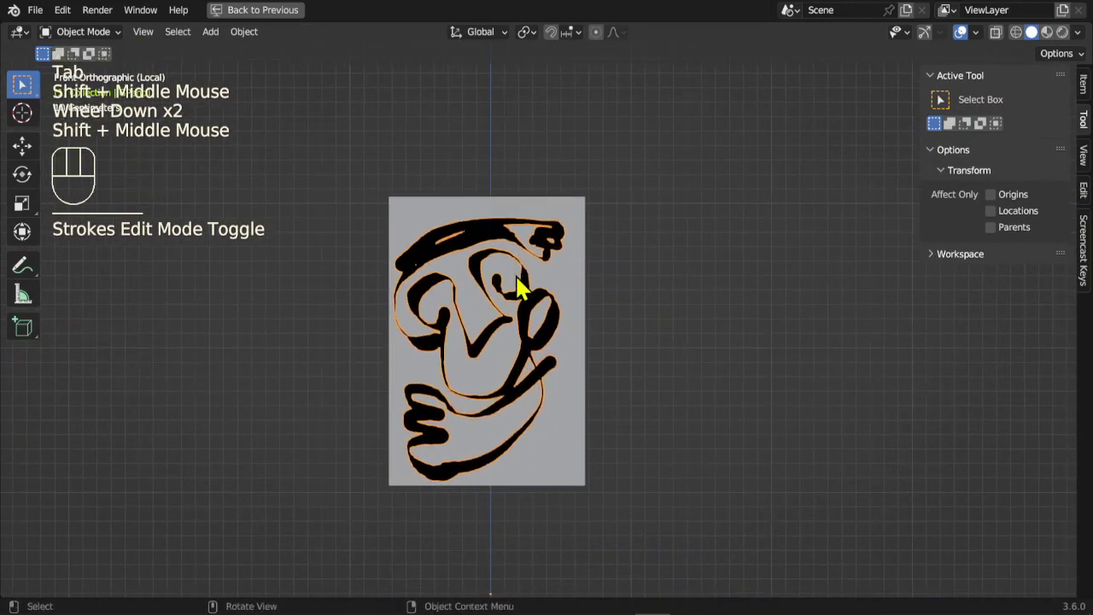
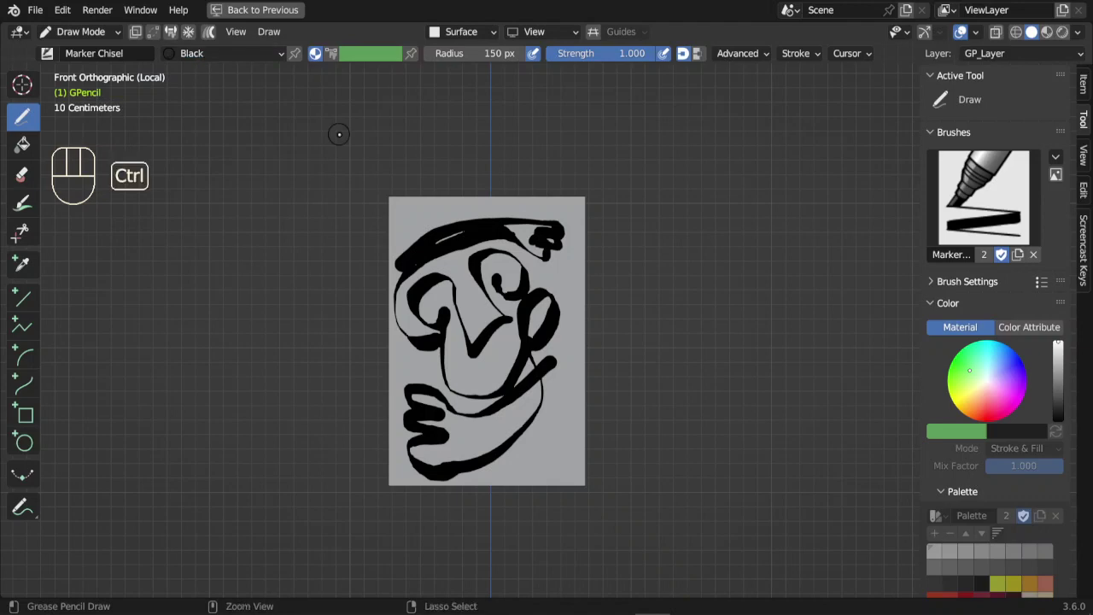
Restore the full layout and create a new material Material.001 in an added slot.
key("ctrl+space")
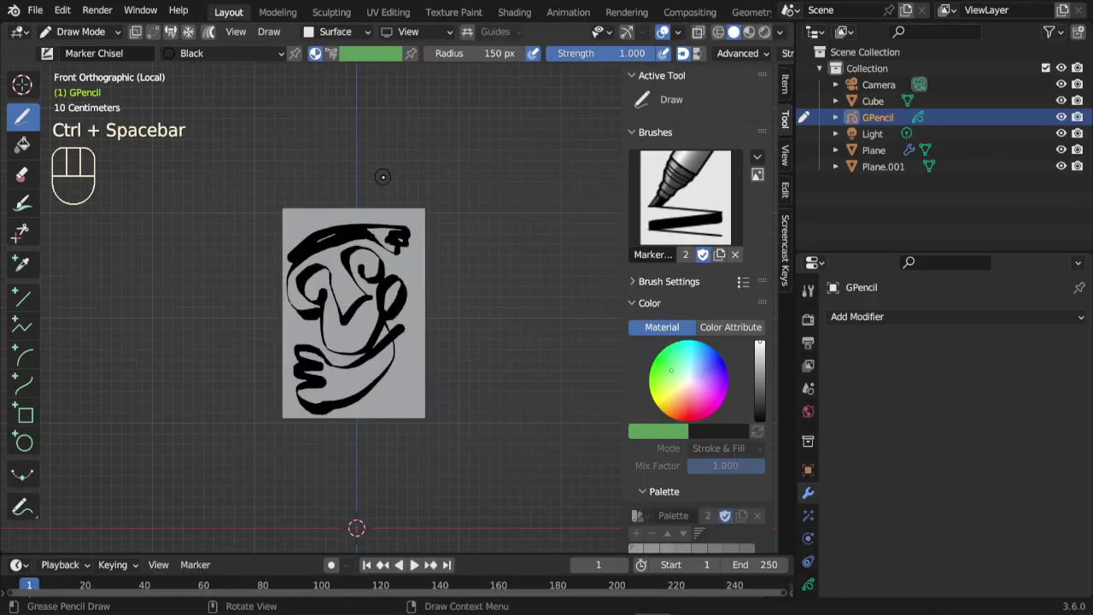
scroll("down", 3)
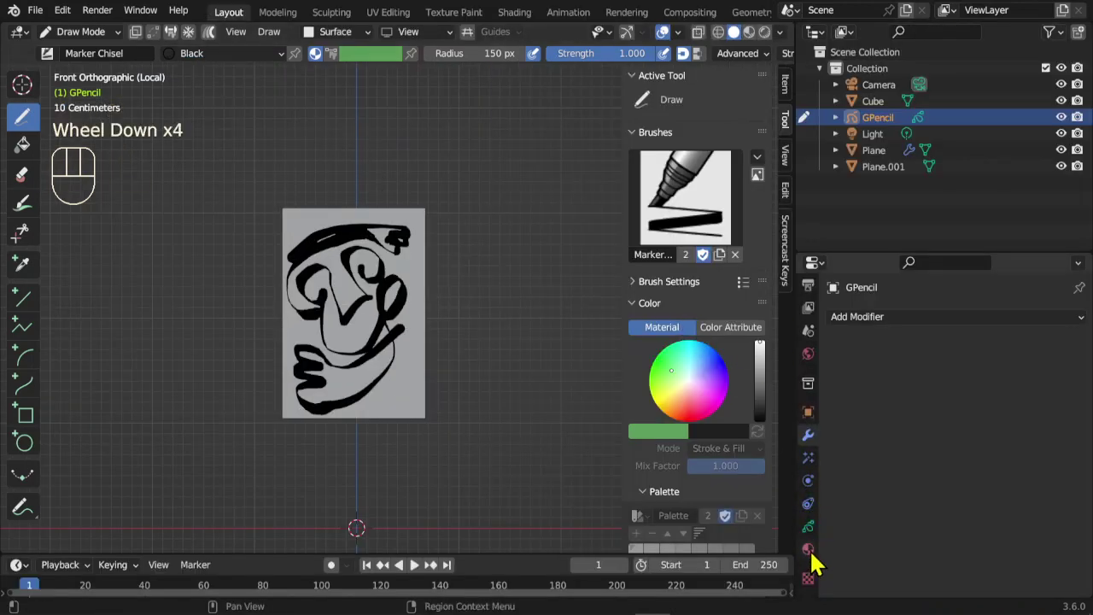
left_click(816, 559)
scroll("down", 3)
left_click(1092, 330)
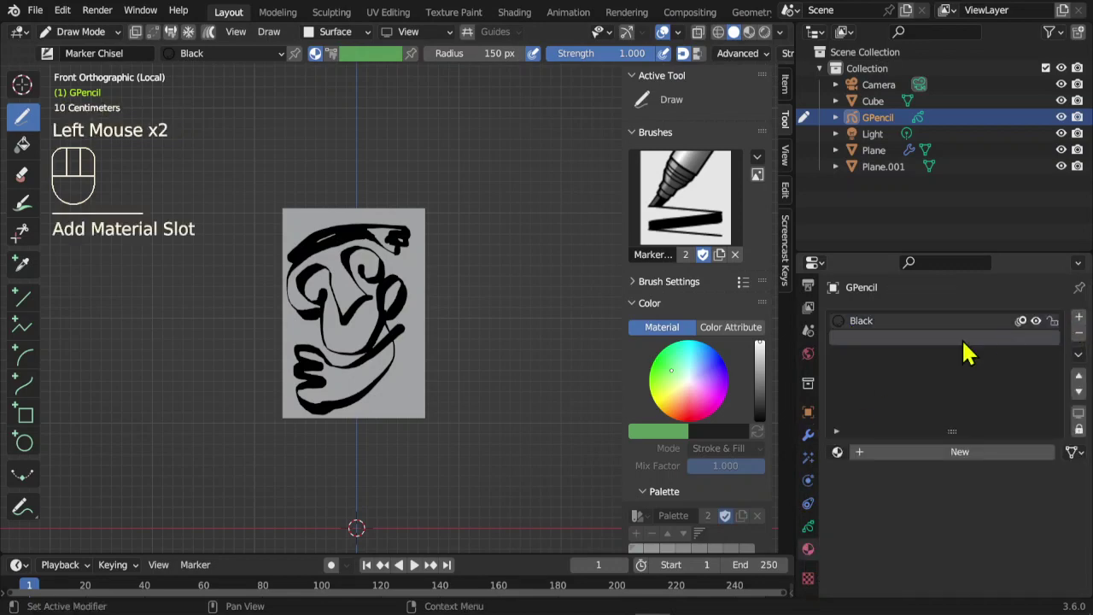
left_click(944, 466)
Pick a purple fill colour for Material.001 and undo the test fill.
scroll("down", 3)
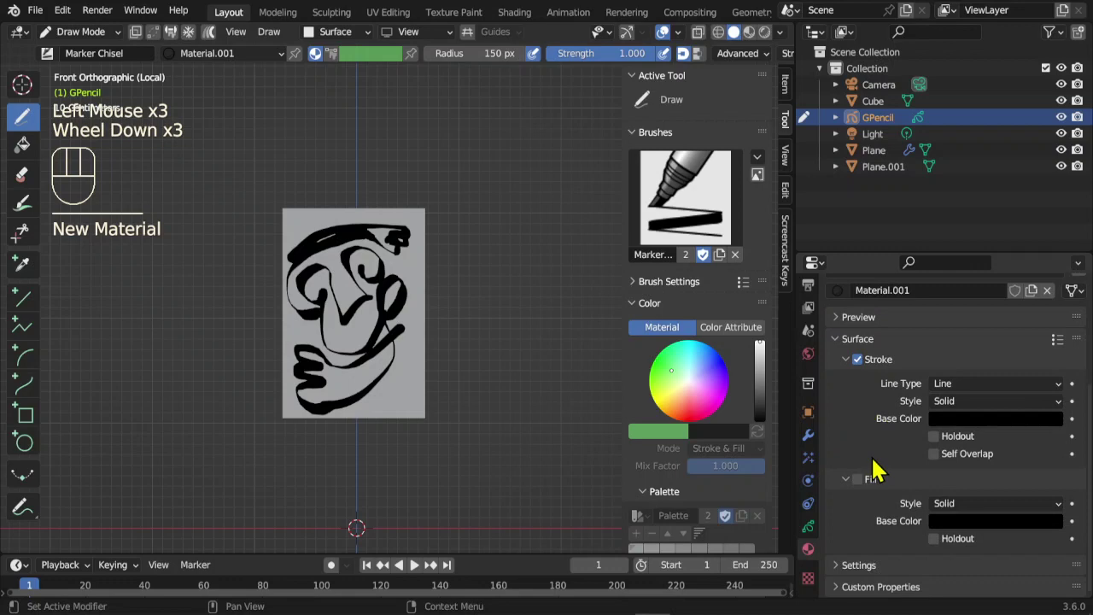
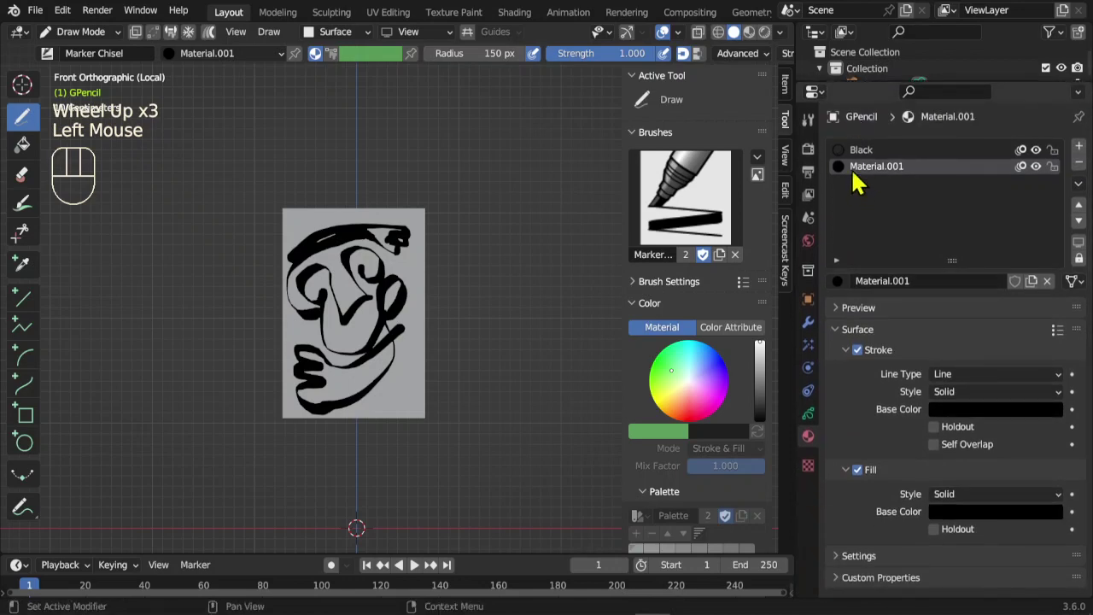
scroll("down", 3)
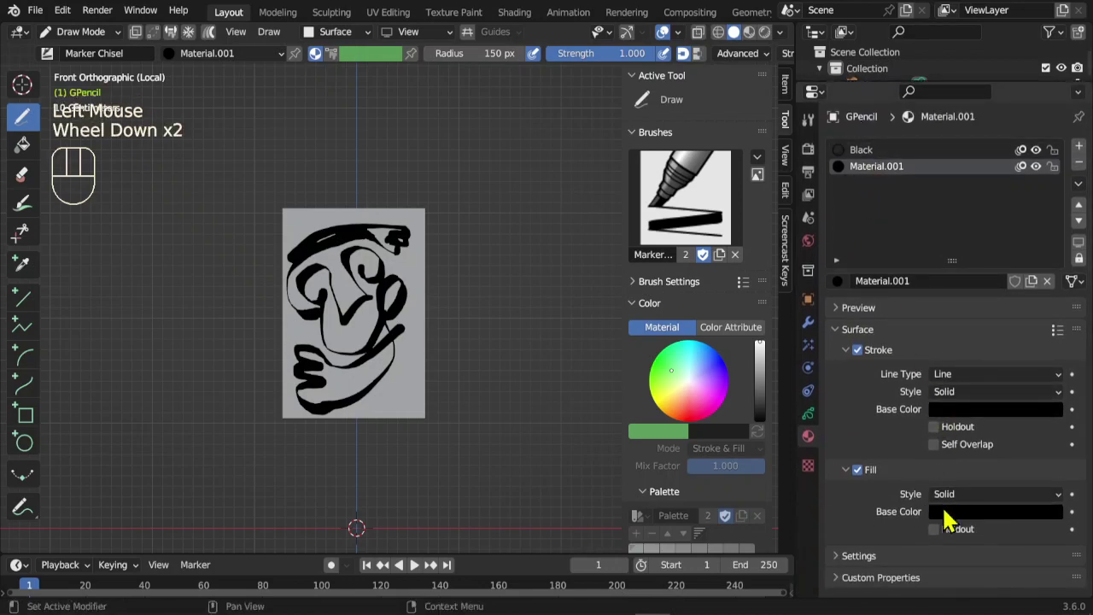
left_click(953, 515)
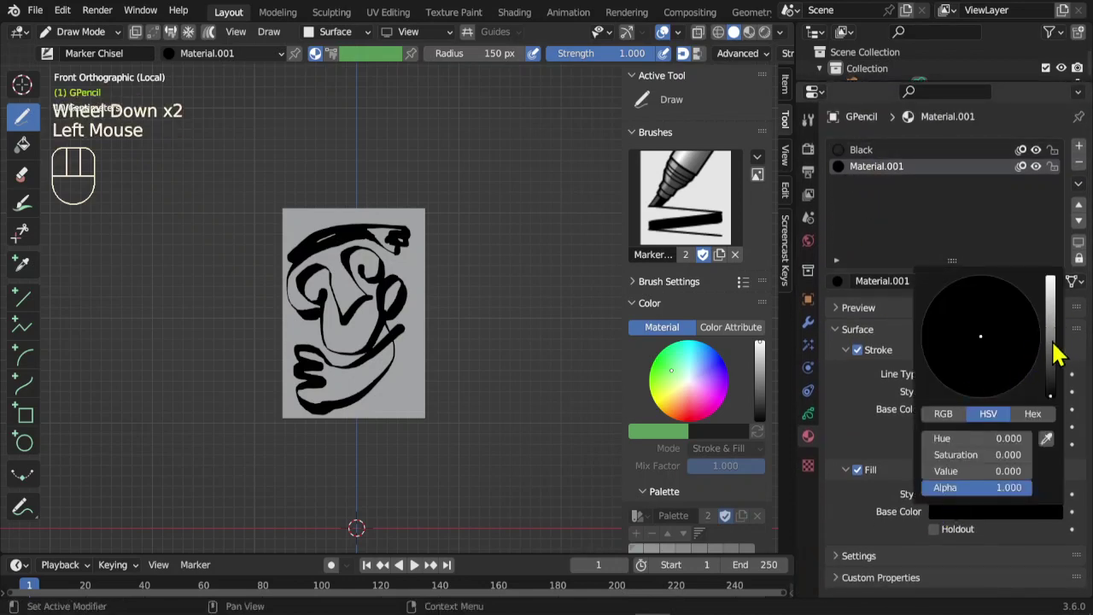
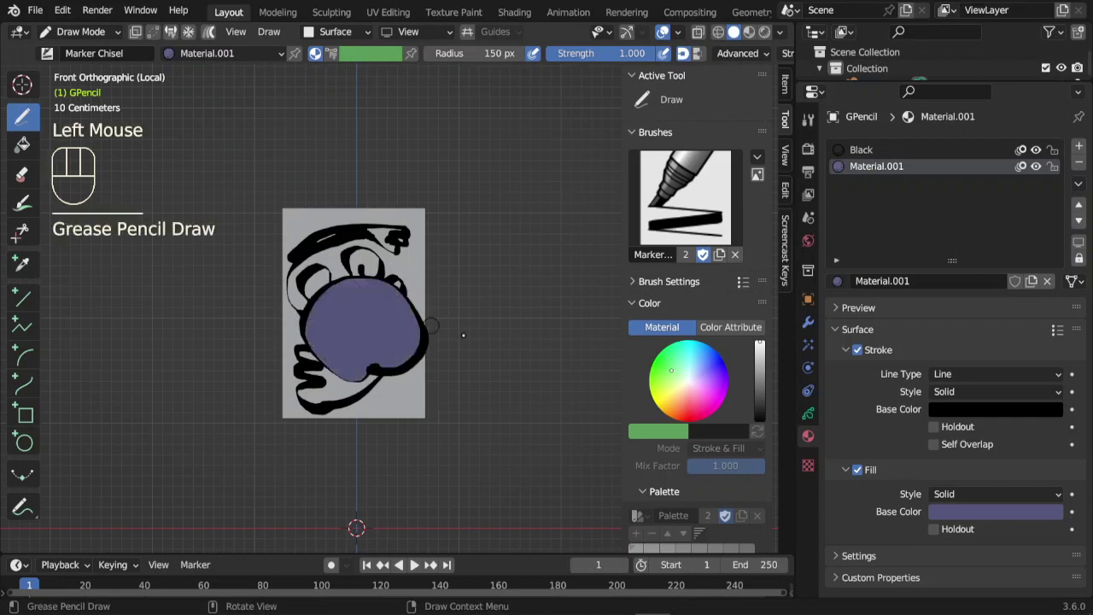
scroll("up", 3)
key("ctrl+z")
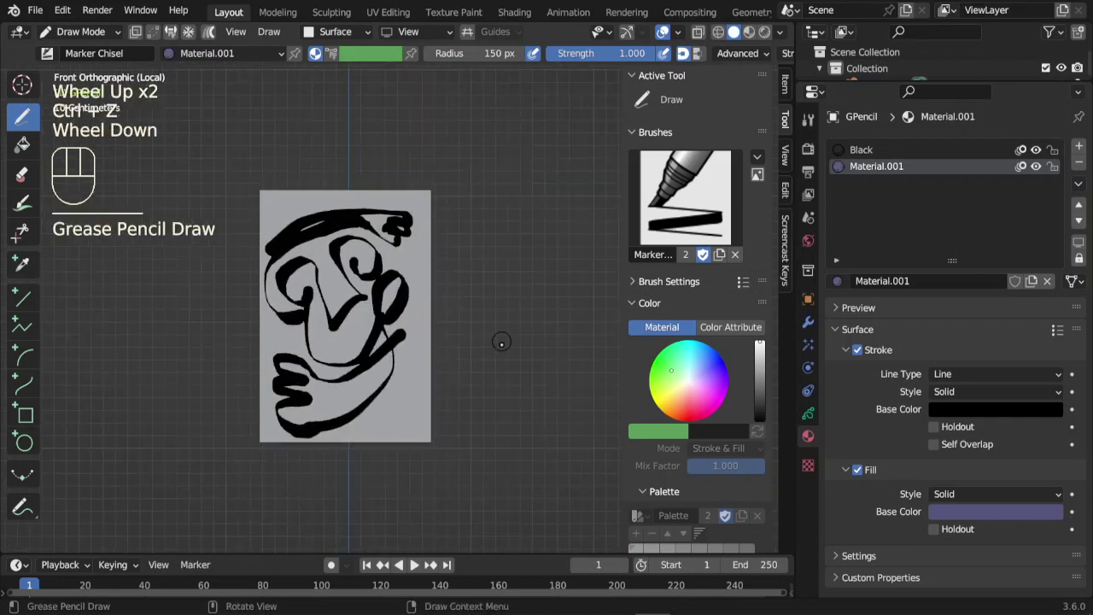
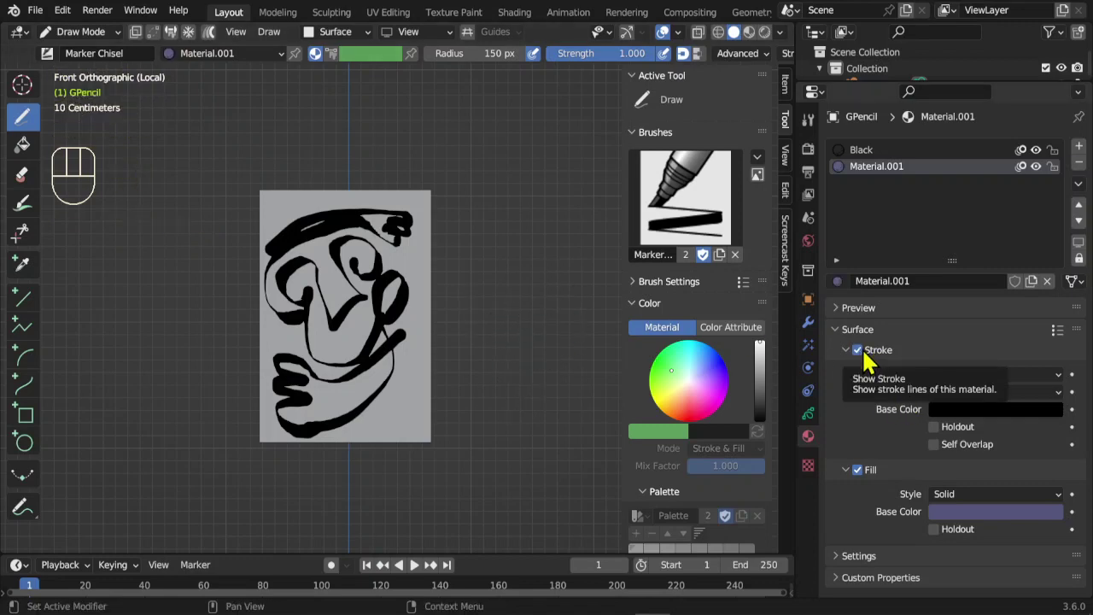
Create Material.002 with Stroke off and a pale olive Fill Base Color, then maximize the viewport.
left_click(1090, 156)
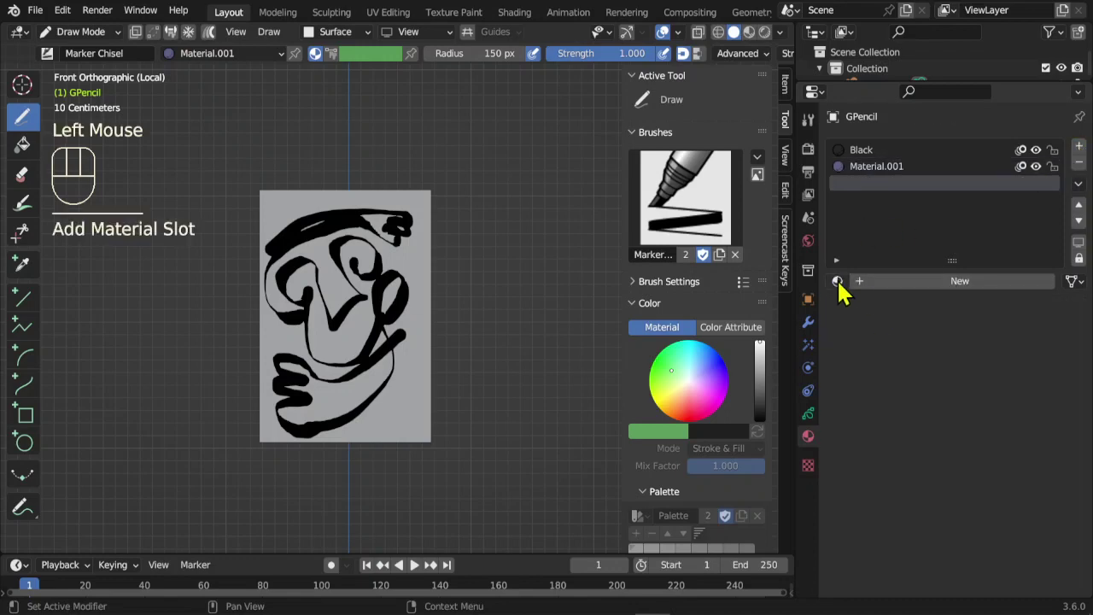
left_click_drag(851, 291, 850, 290)
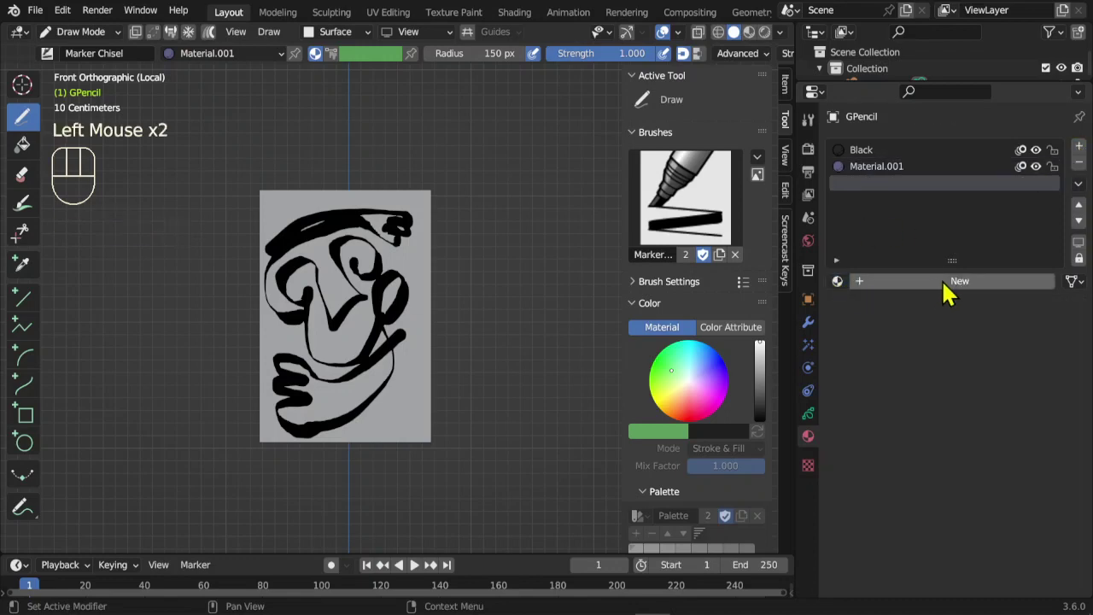
left_click(952, 293)
left_click(867, 485)
left_click(868, 359)
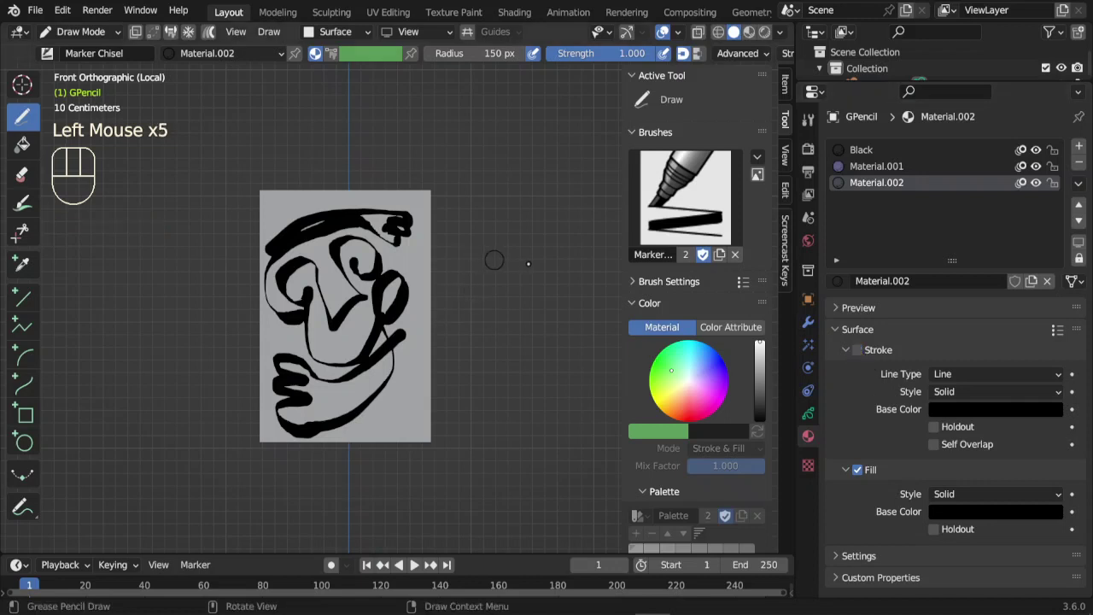
left_click(976, 520)
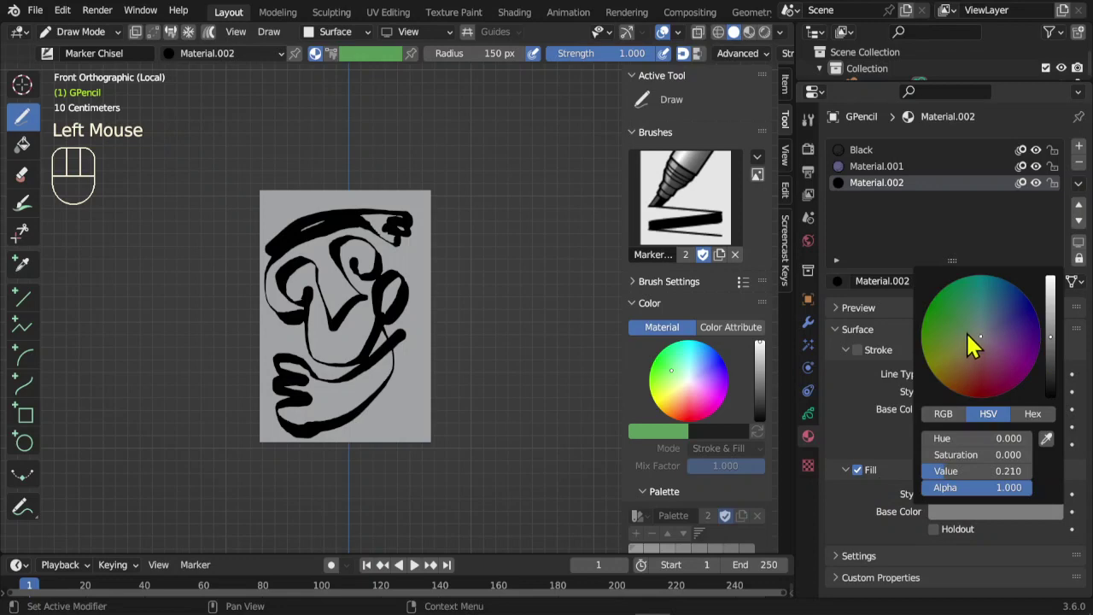
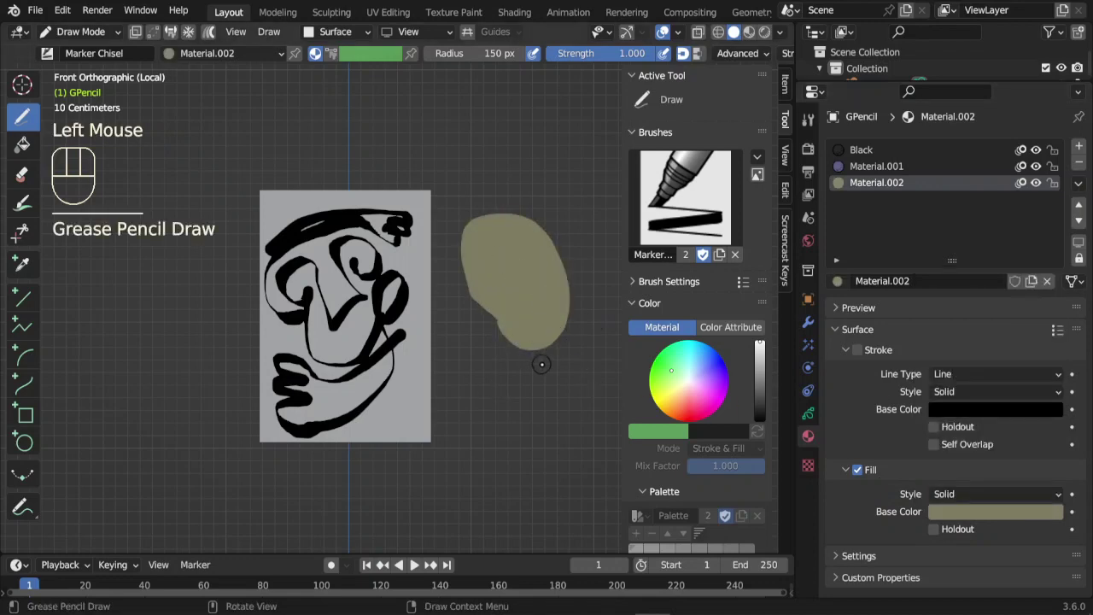
key("ctrl+z")
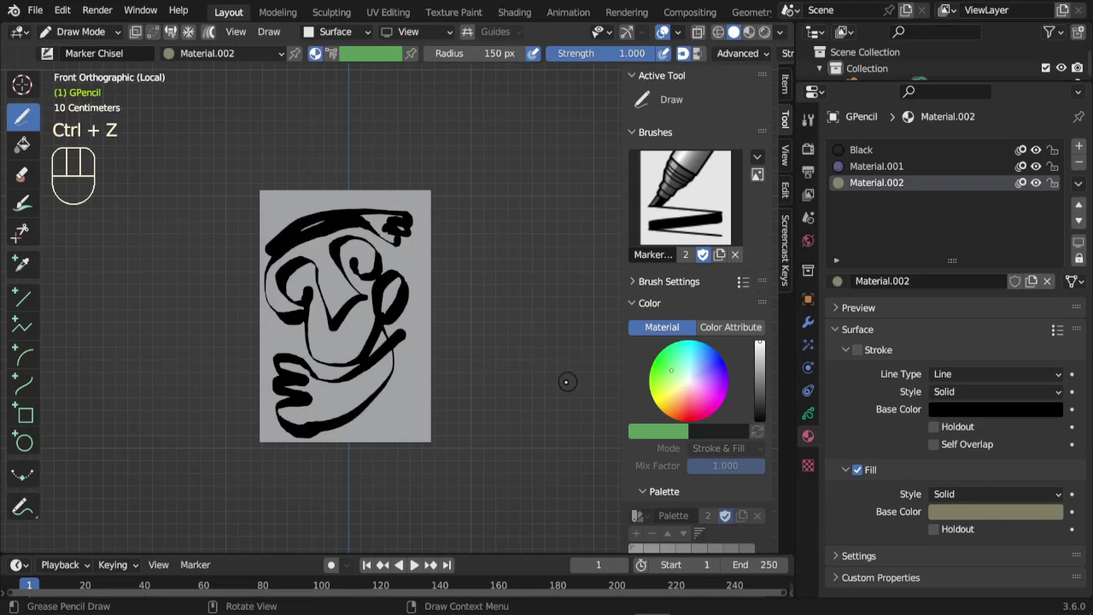
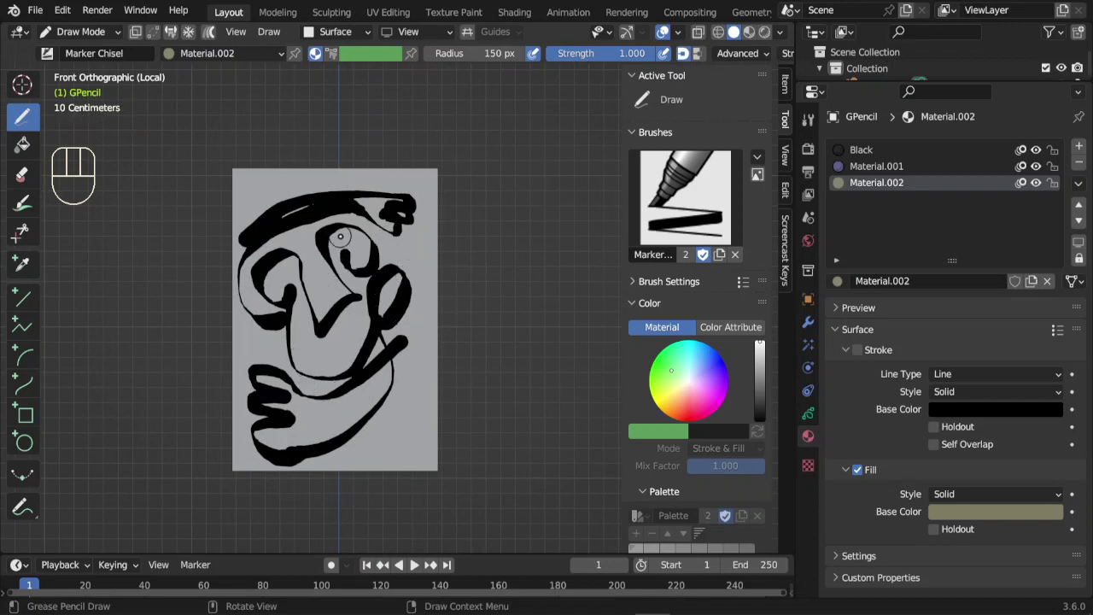
key("ctrl+space")
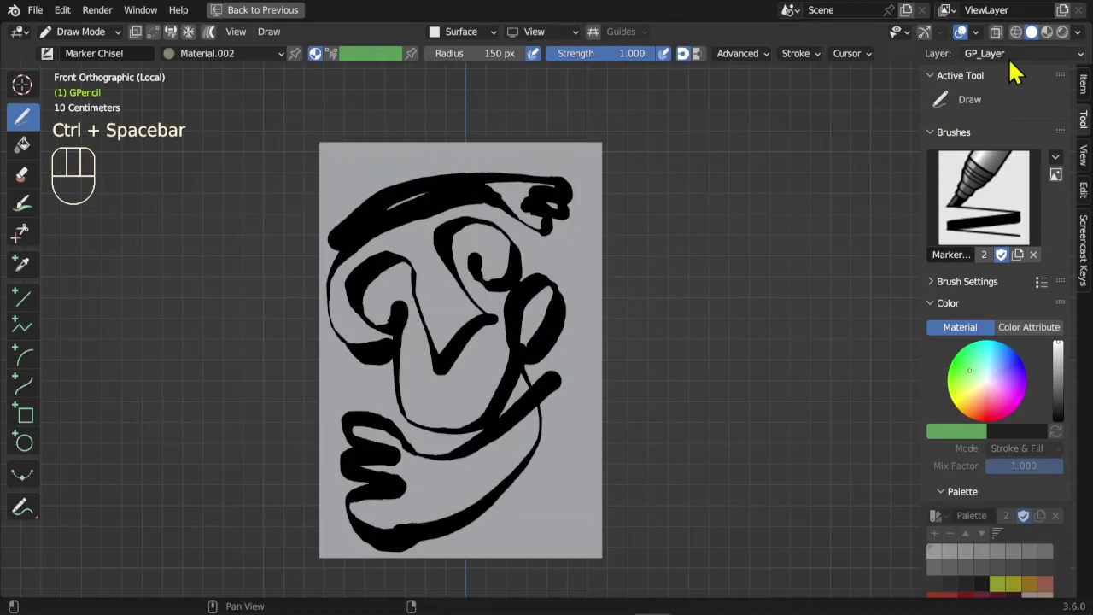
Create a new Grease Pencil layer, GP_Layer.001, from the Layer dropdown for the colour fills.
left_click_drag(1030, 60, 781, 83)
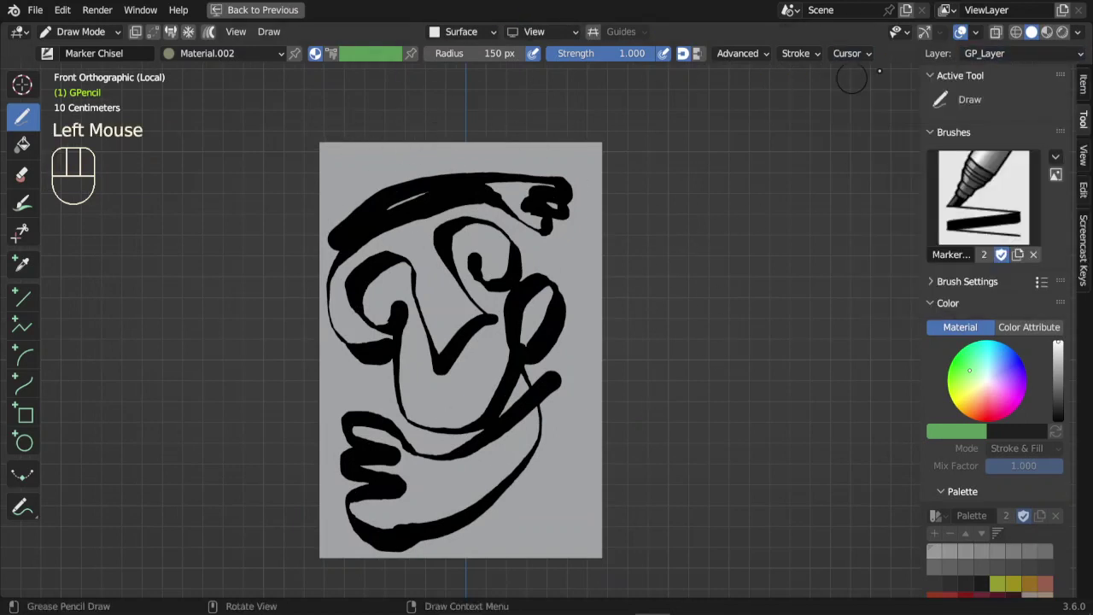
left_click_drag(1041, 60, 764, 191)
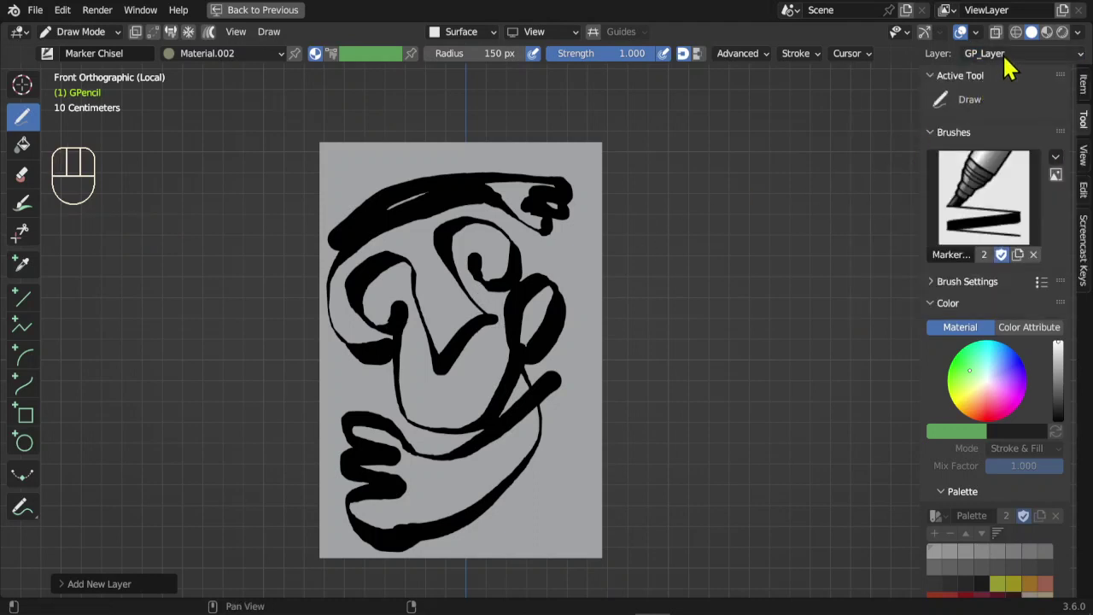
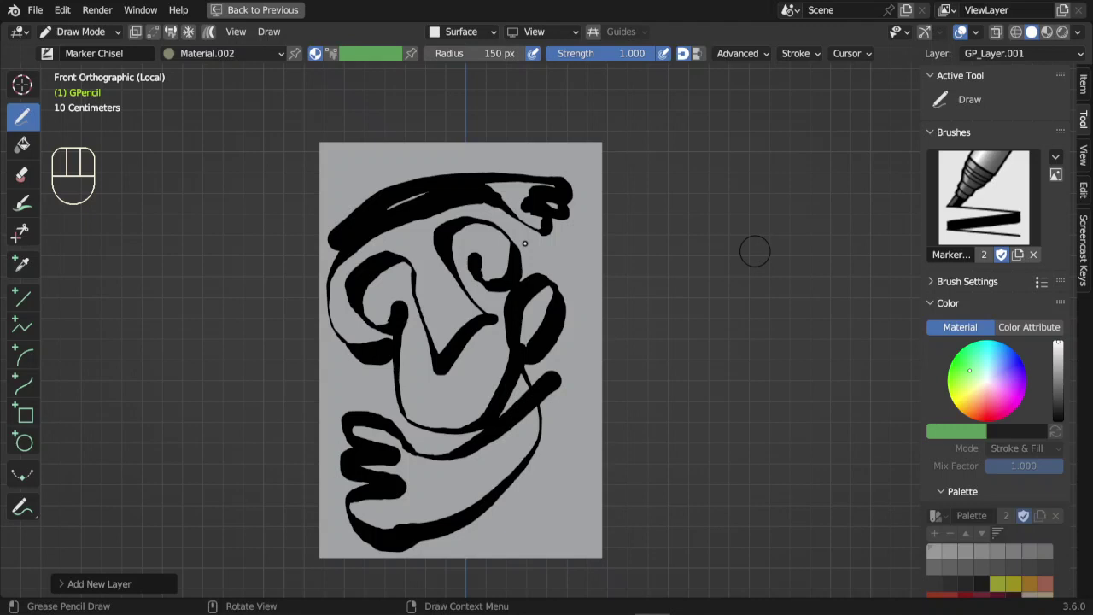
Paint purple and olive blobs on GP_Layer.001 with a 49 px Draw brush and order it below the ink layer.
left_click(204, 53)
left_click_drag(210, 60, 358, 213)
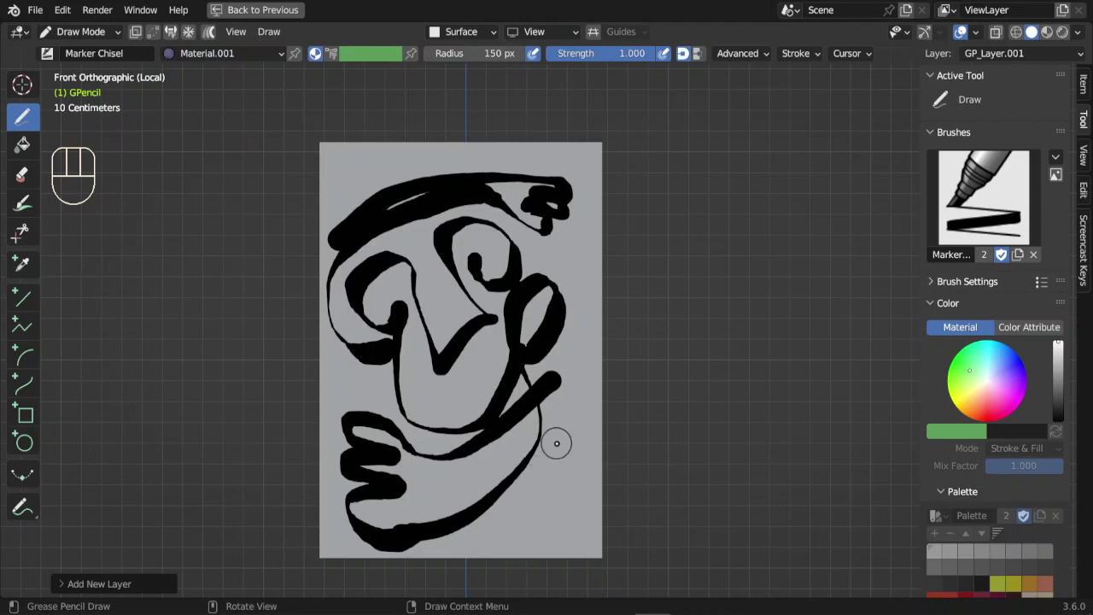
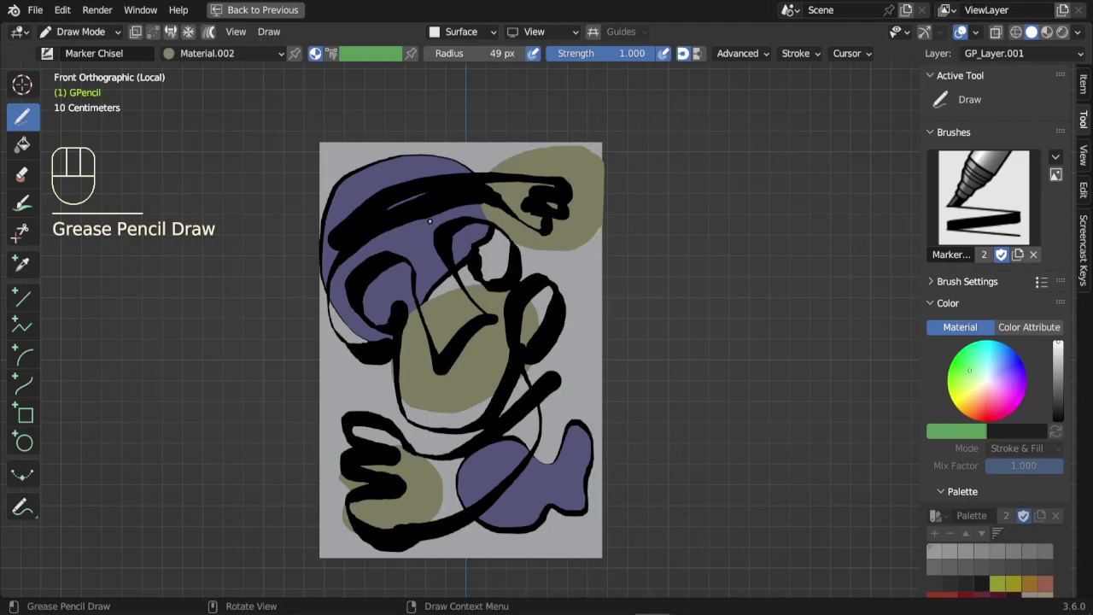
left_click_drag(1049, 63, 876, 158)
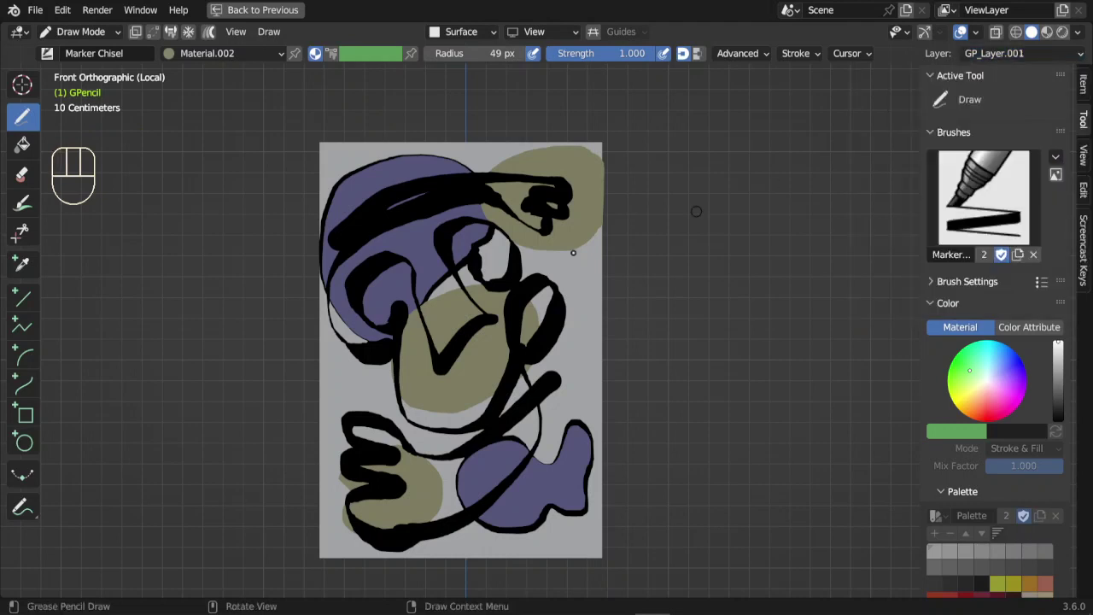
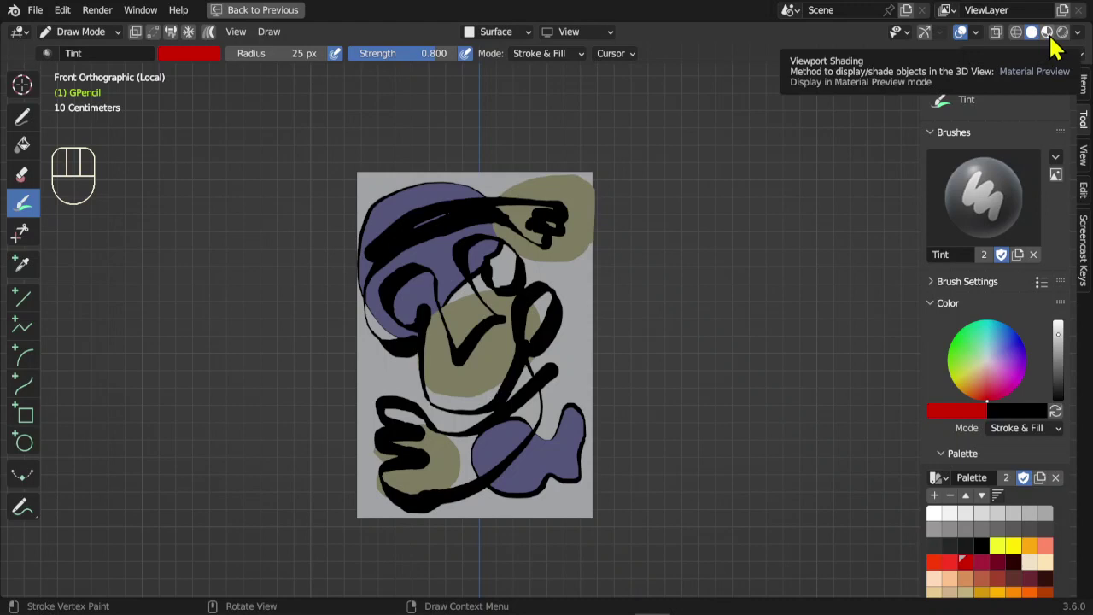
Switch to Material Preview shading and undo back through the unwanted painting steps.
left_click(1060, 46)
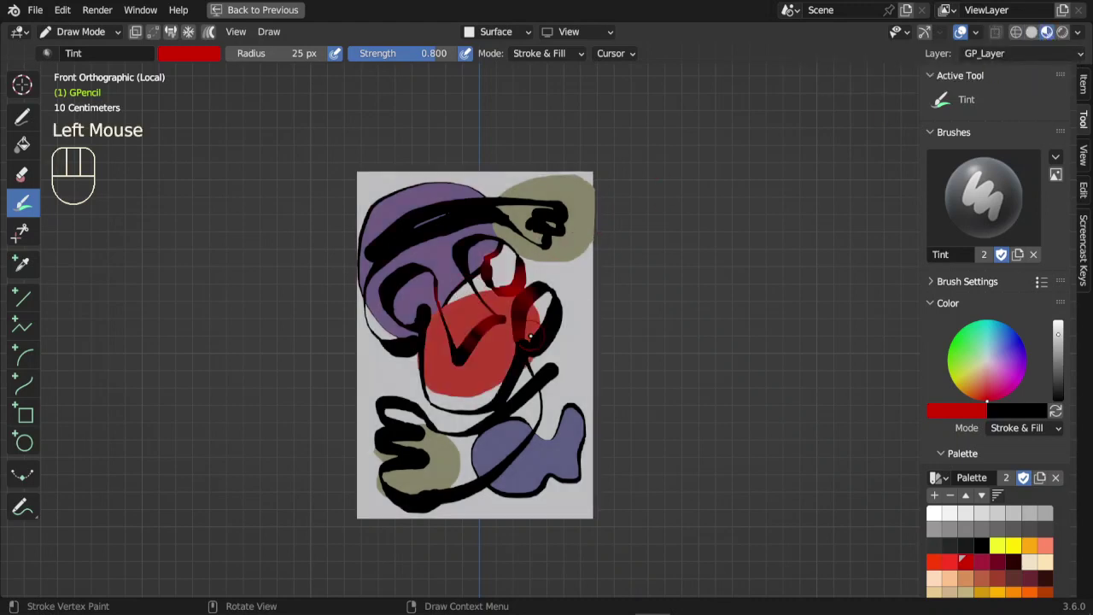
key("ctrl+z")
key("ctrl+z")
key("ctrl+z")
key("ctrl+z")
key("ctrl+z")
key("ctrl+z")
key("ctrl+z")
key("ctrl+z")
key("ctrl+z")
key("ctrl+z")
key("ctrl+z")
key("ctrl+z")
key("ctrl+z")
key("ctrl+z")
key("ctrl+z")
key("ctrl+z")
key("ctrl+z")
key("ctrl+z")
key("ctrl+z")
key("ctrl+z")
key("ctrl+z")
key("ctrl+z")
key("ctrl+z")
key("ctrl+z")
key("ctrl+z")
key("ctrl+z")
key("ctrl+z")
key("ctrl+z")
key("ctrl+z")
key("ctrl+z")
key("ctrl+z")
key("ctrl+z")
key("ctrl+z")
key("ctrl+z")
key("ctrl+z")
key("ctrl+z")
key("ctrl+z")
key("ctrl+z")
key("ctrl+z")
Enter Vertex Paint with the Tint brush and enlarge it to recolour the blobs.
left_click(199, 62)
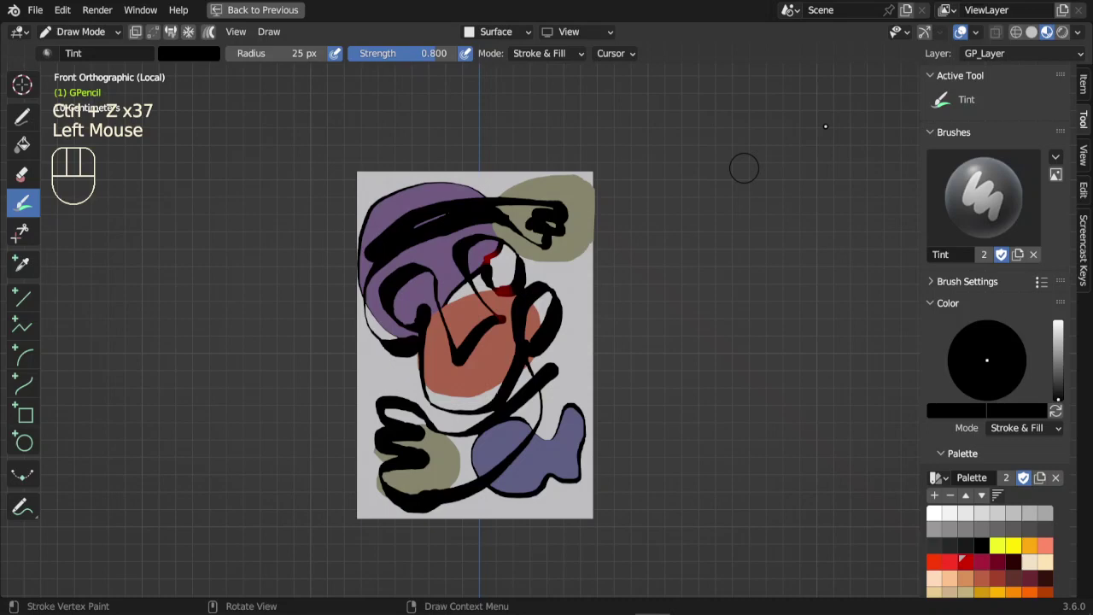
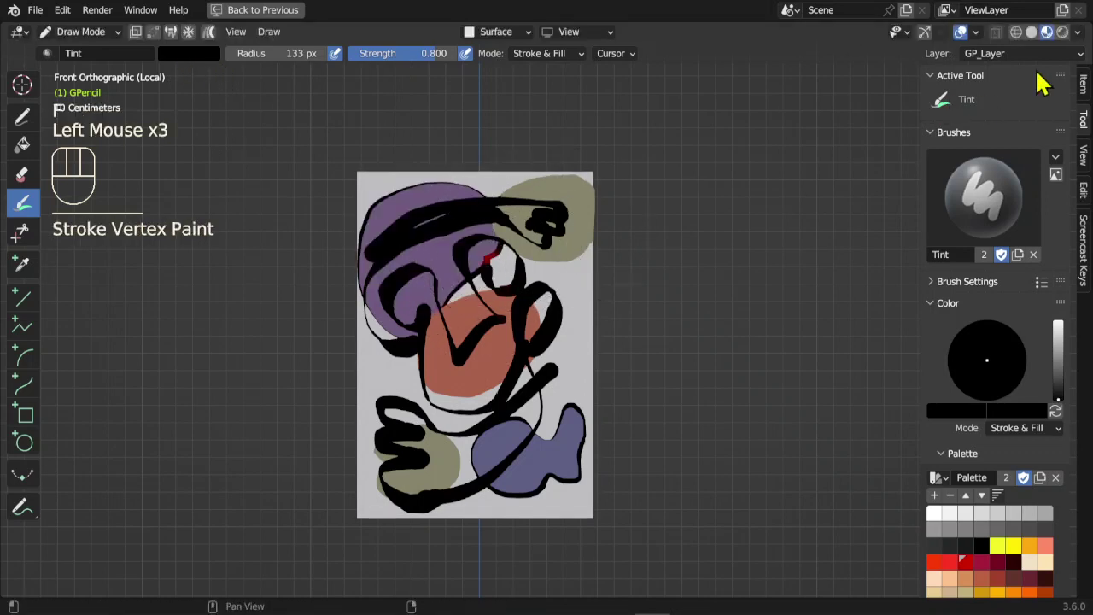
left_click_drag(1044, 65, 898, 186)
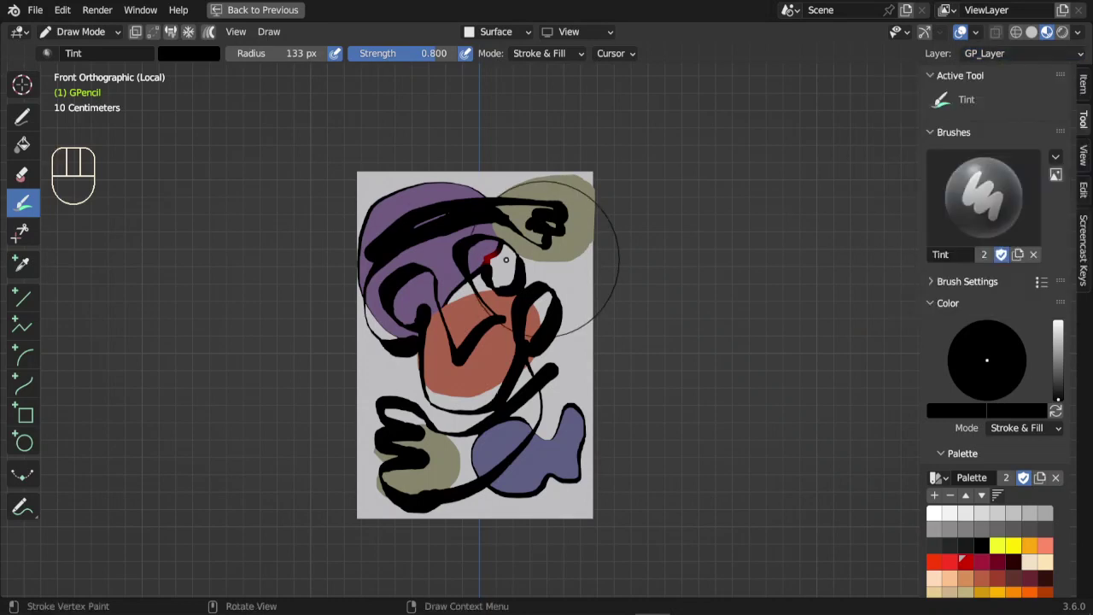
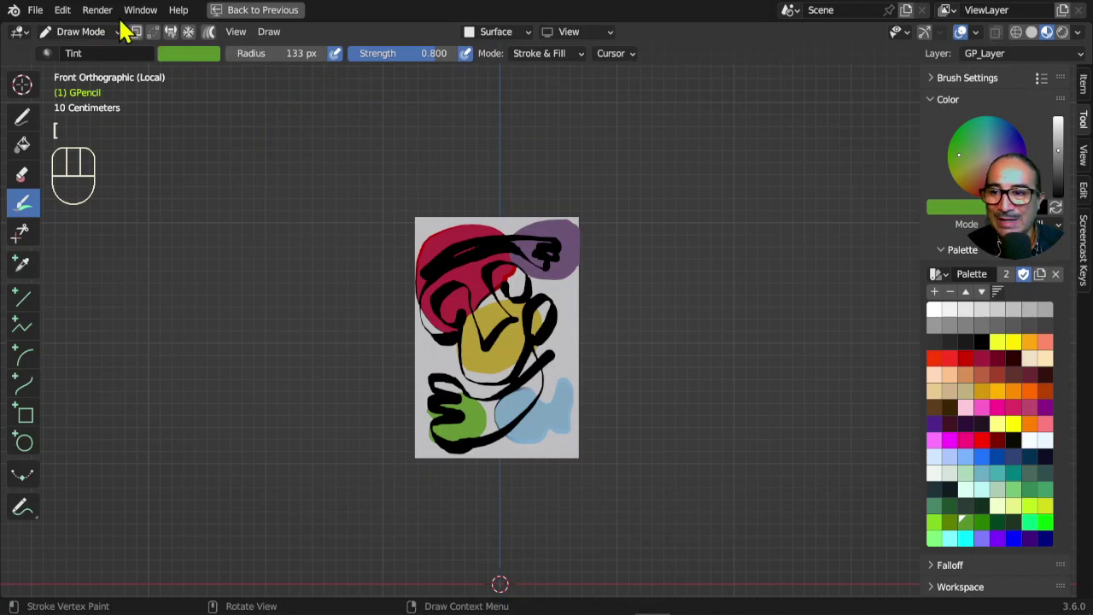
Return to Object Mode and orbit to view the drawing from the side.
left_click_drag(97, 39, 115, 66)
left_click(513, 367)
key("s")
key("g")
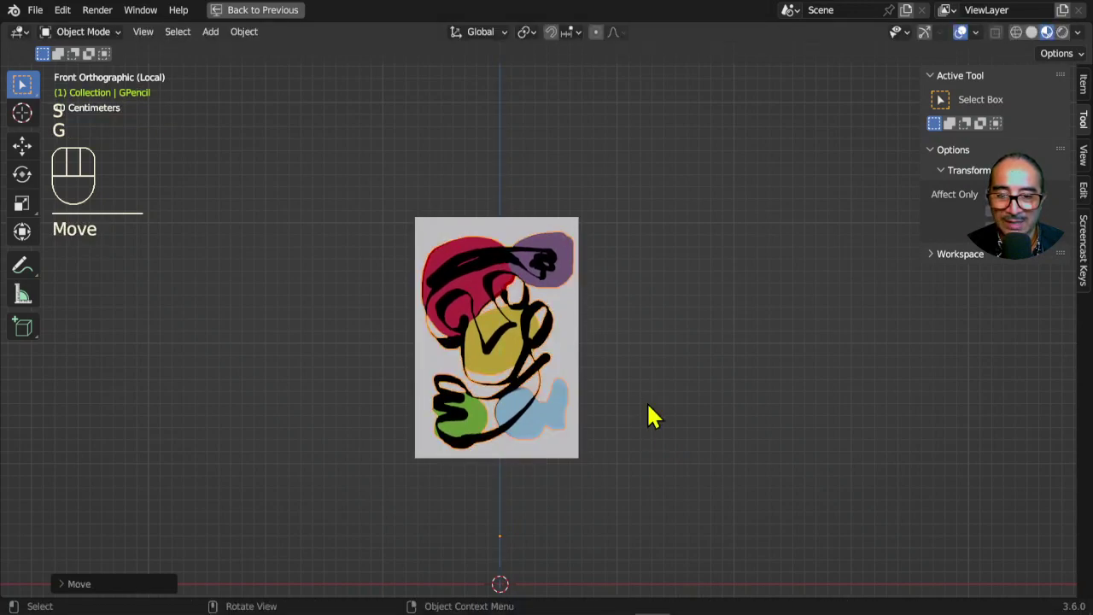
left_click_drag(618, 356, 553, 401)
scroll("up", 3)
left_click_drag(575, 333, 525, 304)
In Edit Mode select the black line strokes and move them forward off the paper along the depth axis.
key("Tab")
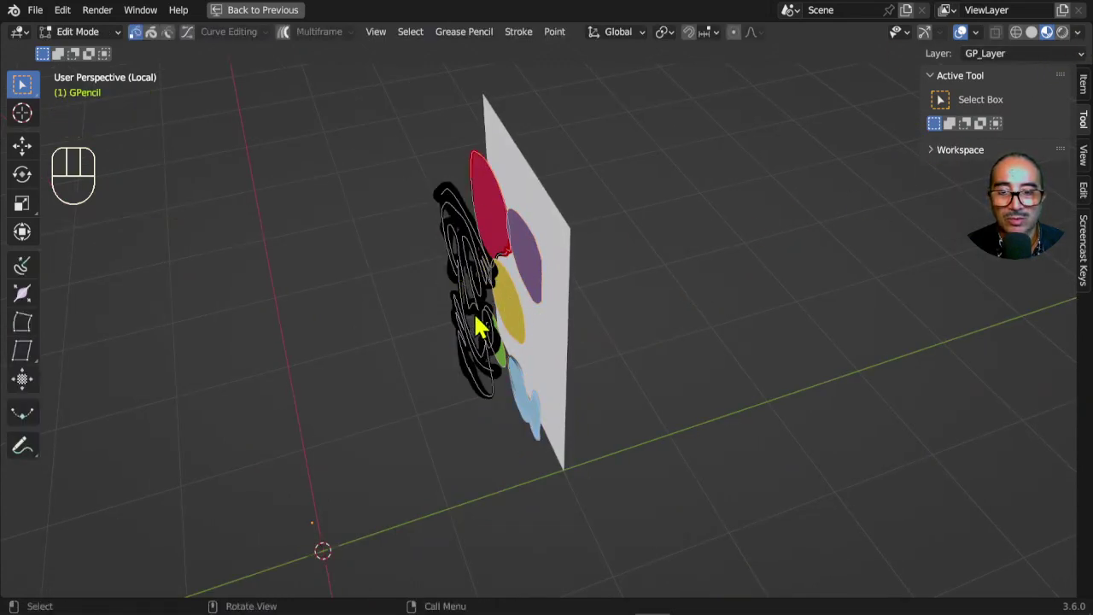
left_click(492, 279)
key("a")
left_click_drag(597, 327, 588, 312)
scroll("up", 3)
key("g")
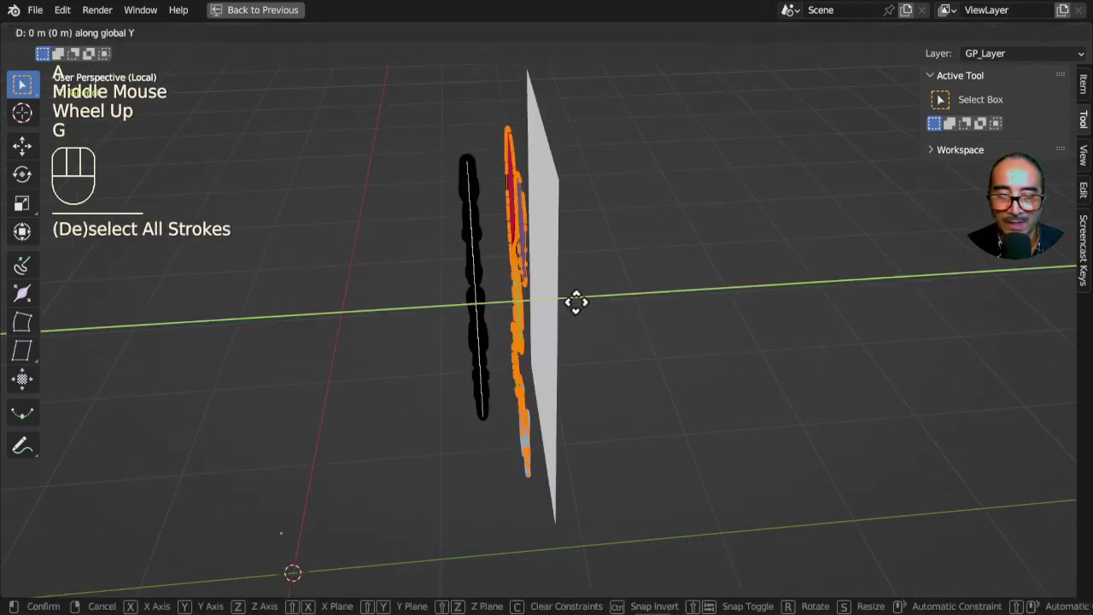
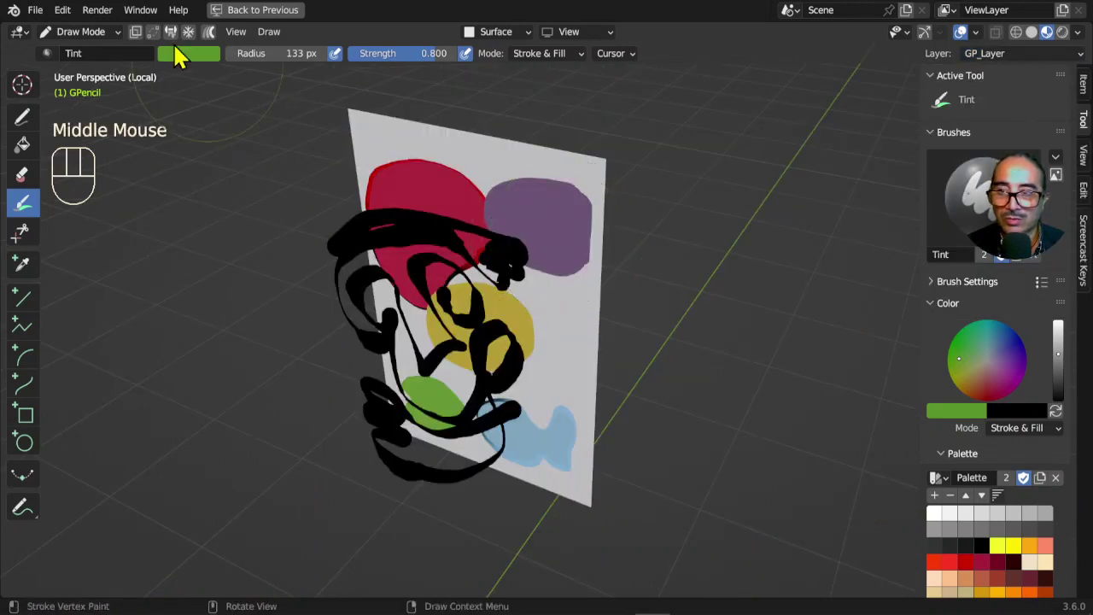
Orbit to the drawing's side and box-select all the black line strokes in Edit Mode.
left_click_drag(90, 38, 94, 72)
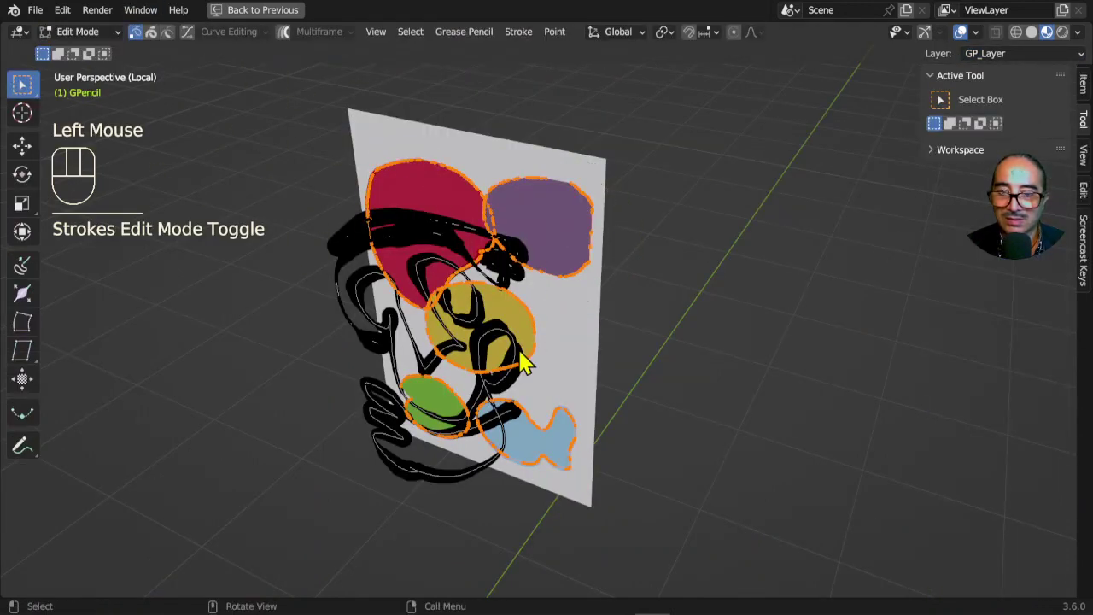
key("a")
key("a")
key("a")
key("a")
key("a")
left_click_drag(547, 291, 472, 263)
left_click(471, 262)
key("l")
key("l")
key("l")
key("l")
key("l")
left_click(453, 210)
key("l")
key("l")
key("l")
key("l")
key("l")
key("l")
left_click_drag(387, 150, 464, 491)
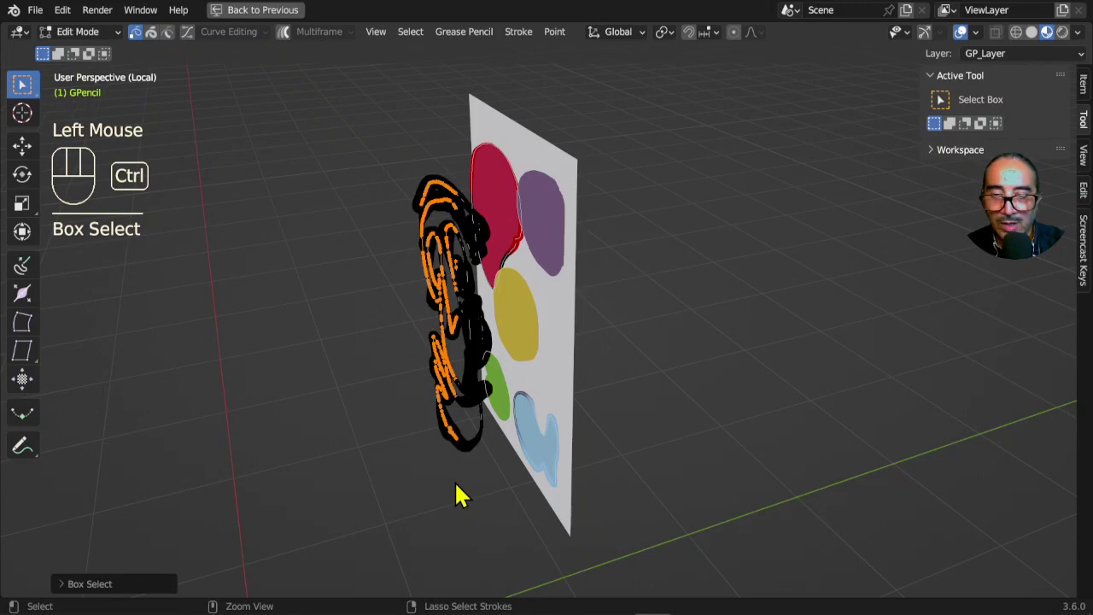
key("ctrl+l")
Move the line strokes back close against the paper over the fills, then face the drawing in object mode.
left_click_drag(424, 399, 452, 398)
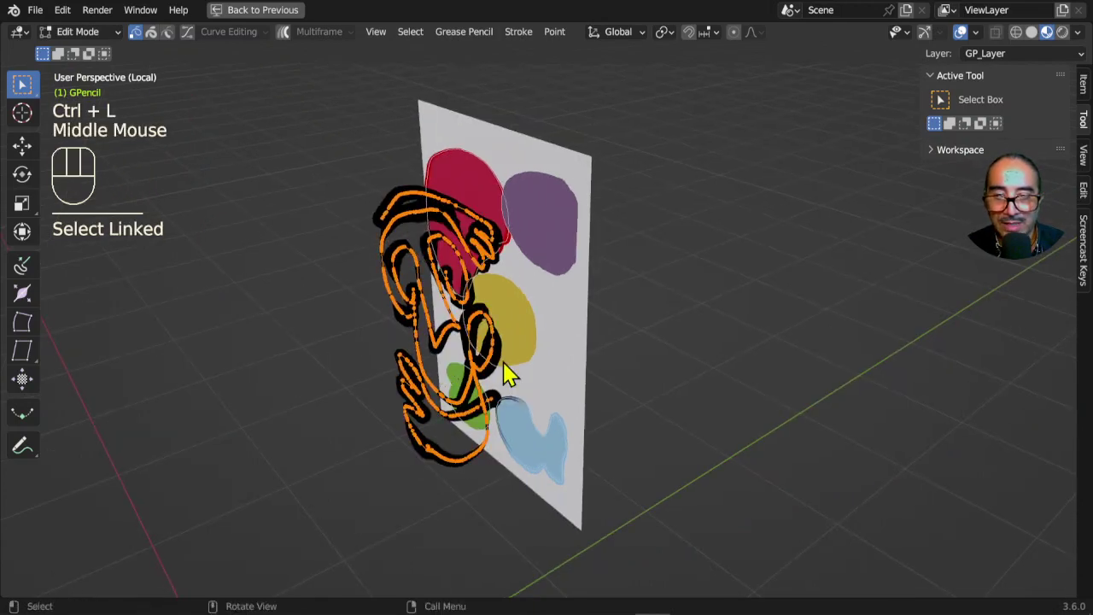
left_click_drag(580, 393, 540, 389)
key("g")
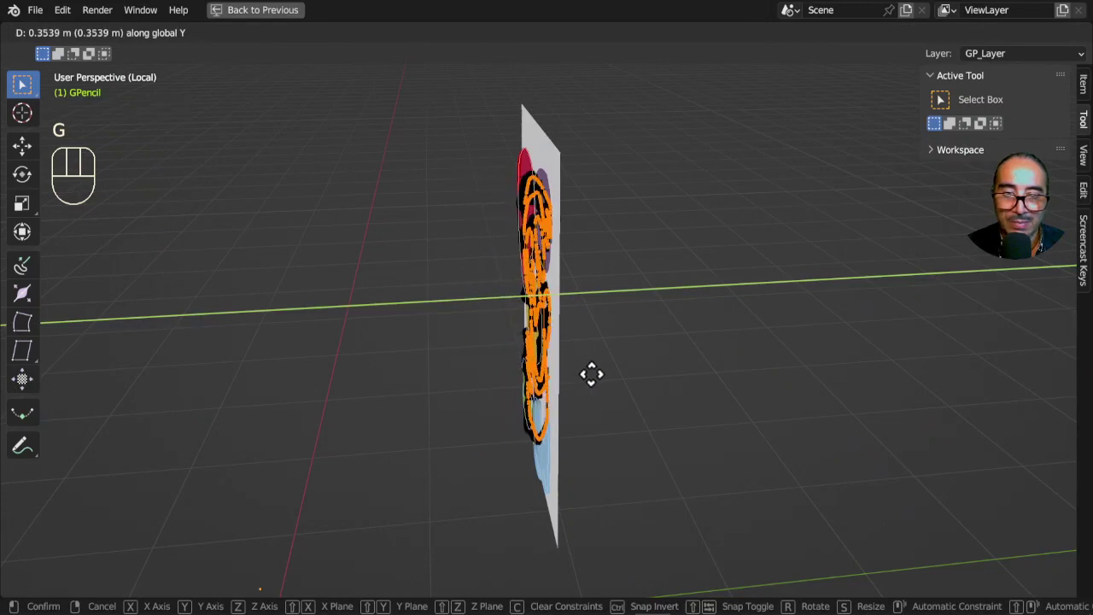
left_click_drag(586, 361, 661, 315)
left_click(644, 318)
scroll("down", 3)
middle_click(662, 348)
left_click(655, 325)
key("Tab")
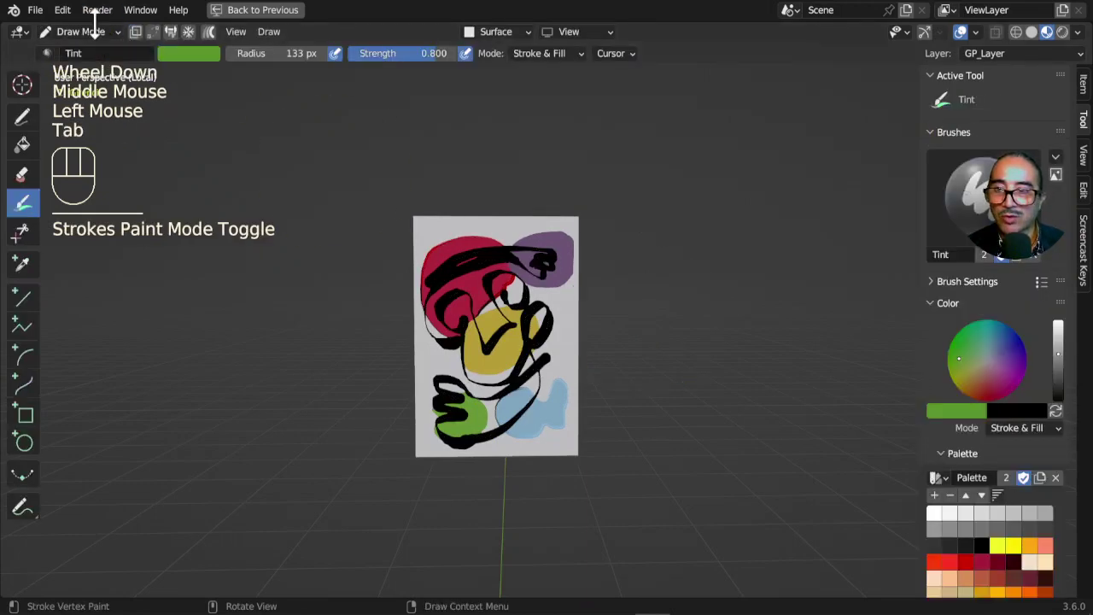
left_click_drag(110, 39, 107, 60)
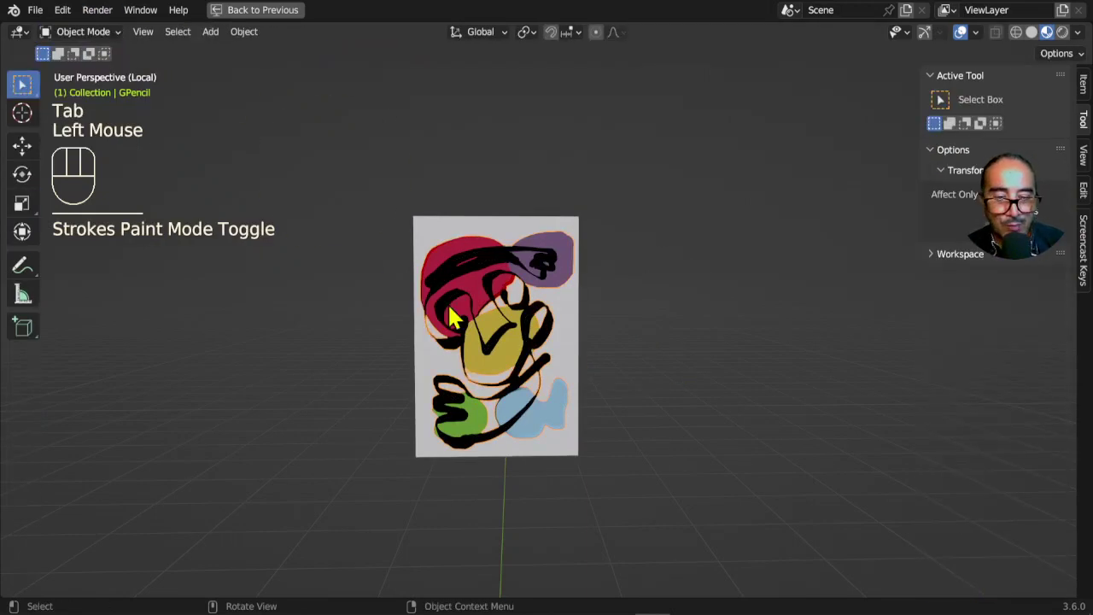
Leave local view, restore the full layout and set the wall plane's base colour to white.
key("KP_Divide")
middle_click(551, 309)
left_click(525, 294)
scroll("up", 3)
key("ctrl+space")
left_click(444, 181)
left_click(921, 232)
left_click(986, 399)
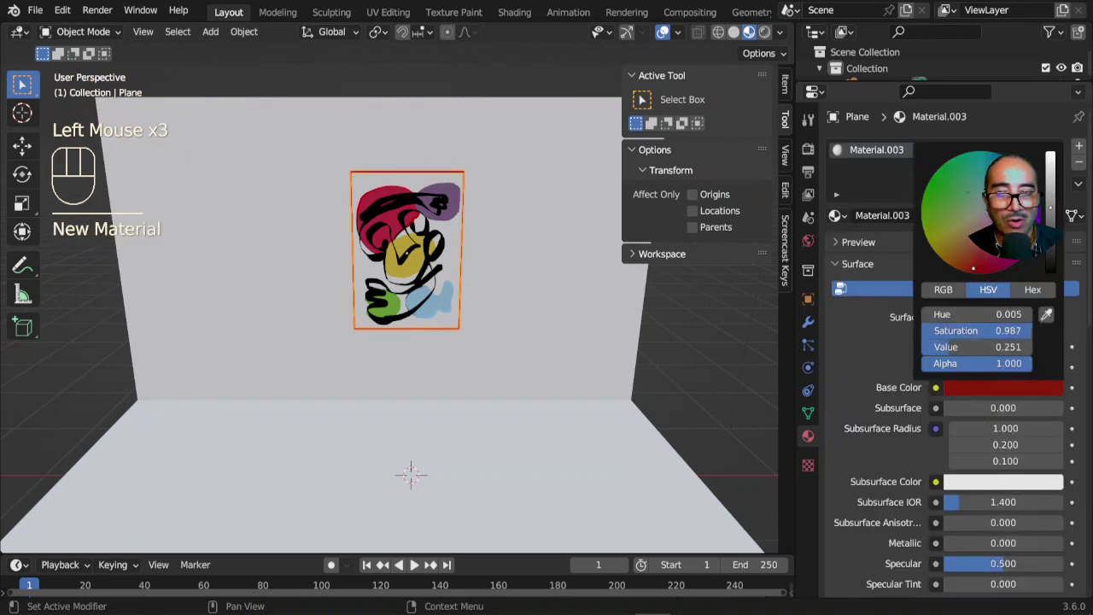
left_click(542, 292)
Move the frame into place on the white gallery wall.
scroll("up", 3)
left_click_drag(519, 335, 557, 324)
scroll("down", 3)
left_click(516, 148)
left_click_drag(538, 213, 476, 221)
key("g")
left_click(461, 305)
scroll("up", 3)
left_click_drag(479, 283, 397, 301)
Move the face drawing onto the wall inside the frame and view the finished scene.
key("g")
left_click_drag(416, 341, 532, 341)
key("g")
scroll("up", 3)
key("g")
left_click(367, 449)
key("g")
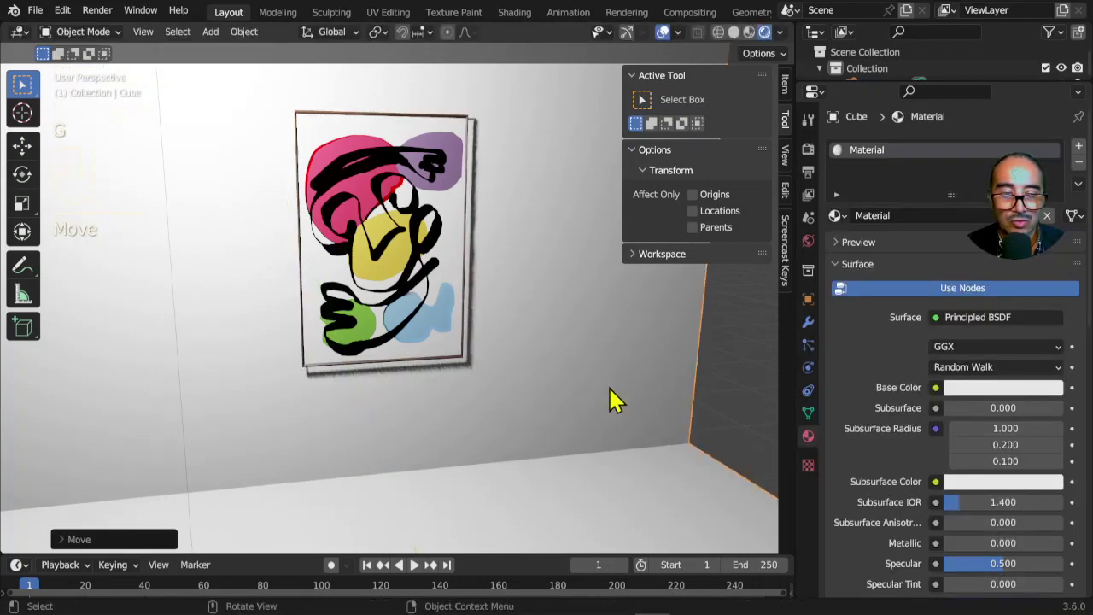
scroll("down", 3)
middle_click(561, 332)
left_click(668, 345)
key("ctrl+space")
scroll("up", 3)
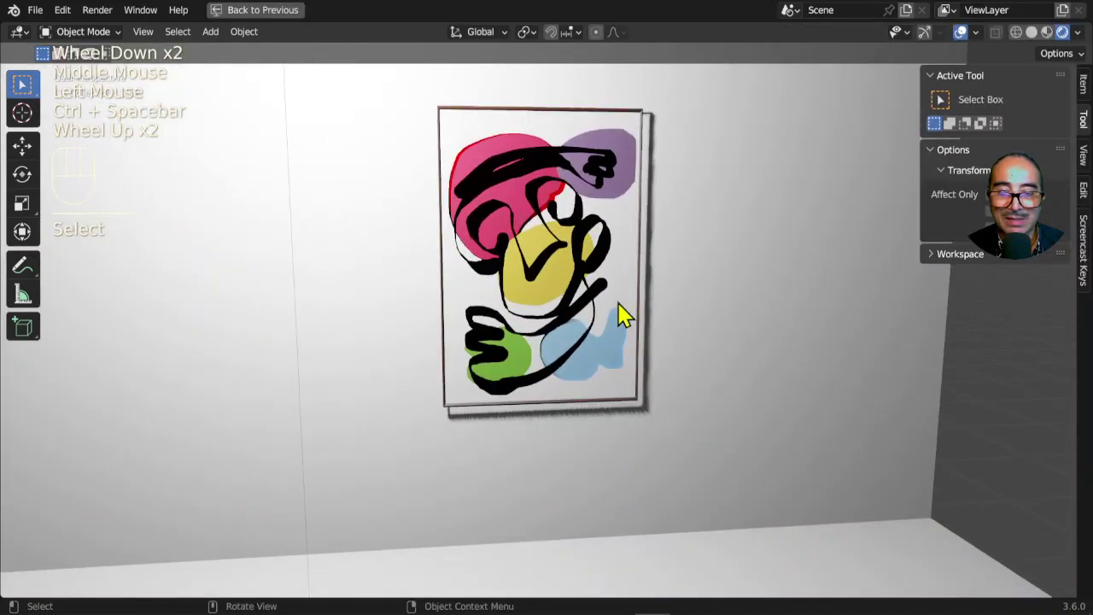
middle_click(578, 309)
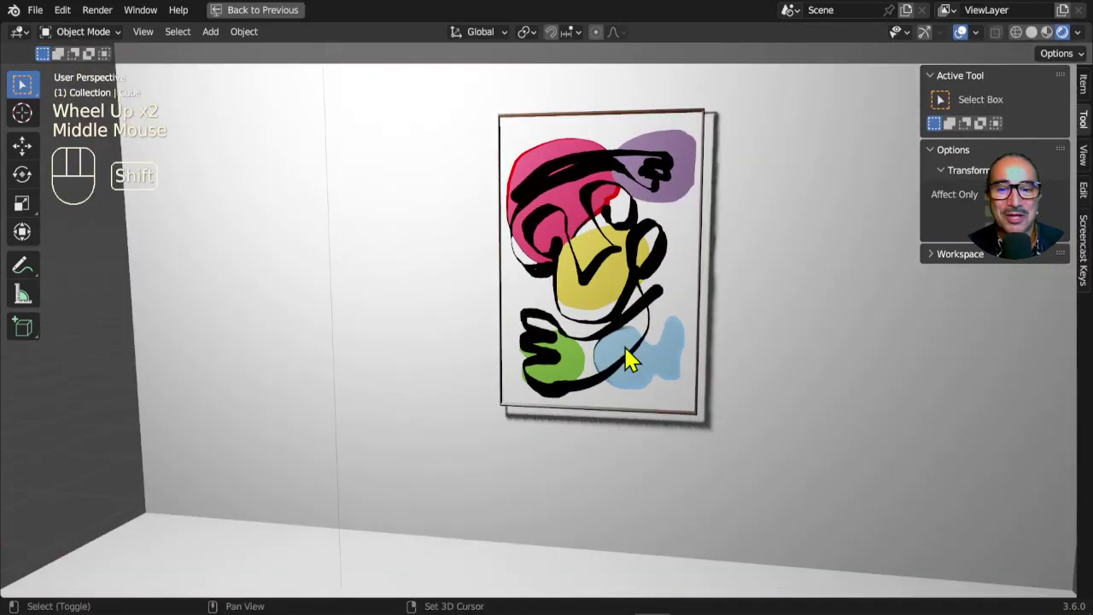
middle_click(633, 354)
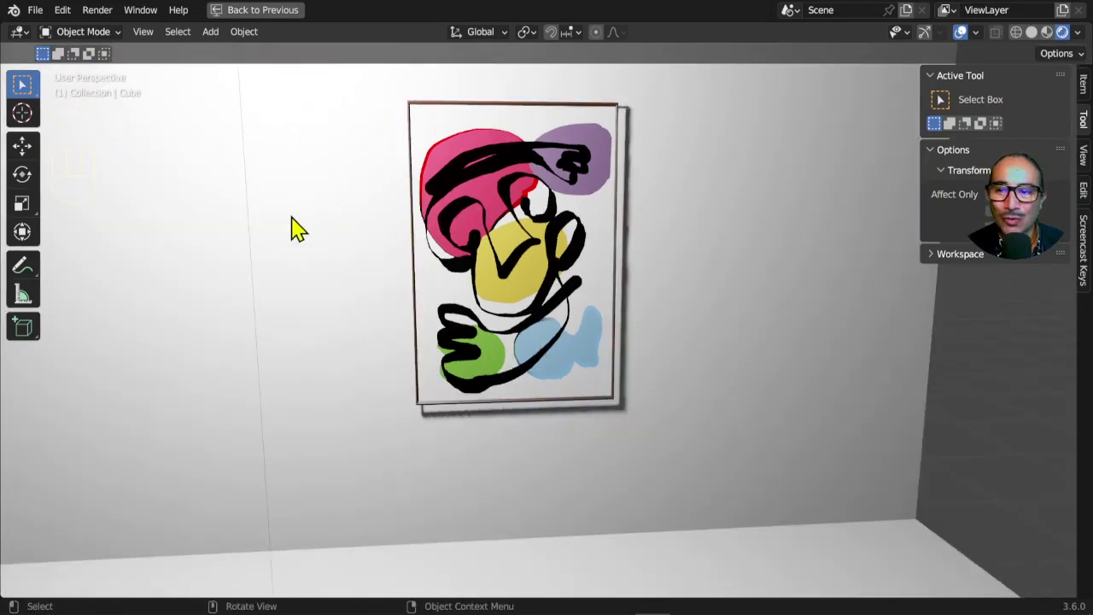
left_click(89, 38)
left_click(83, 131)
left_click(104, 123)
left_click_drag(104, 106, 534, 223)
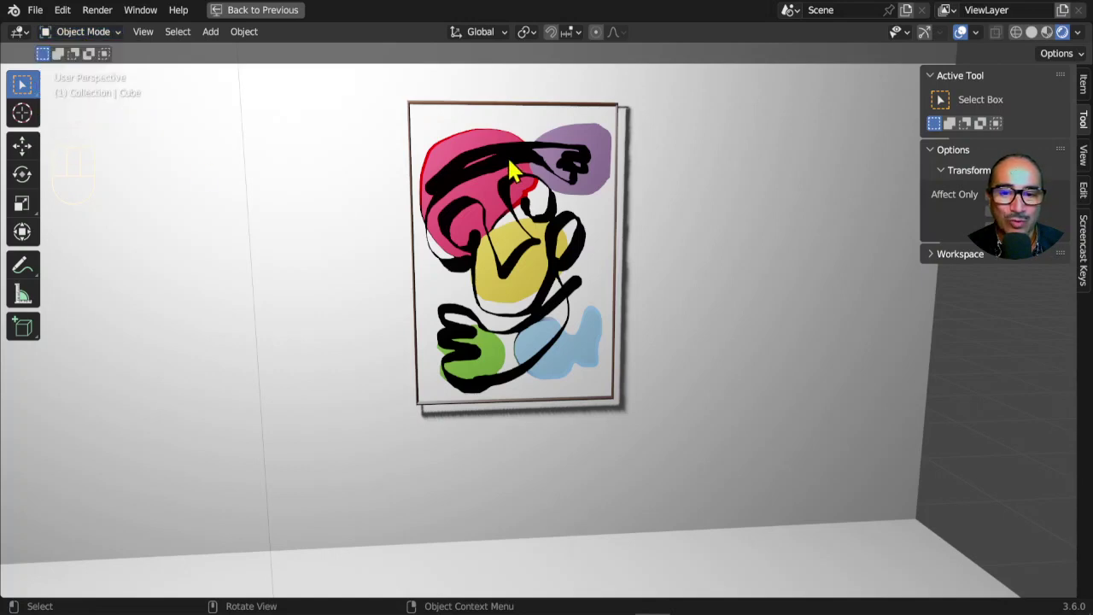
left_click(519, 169)
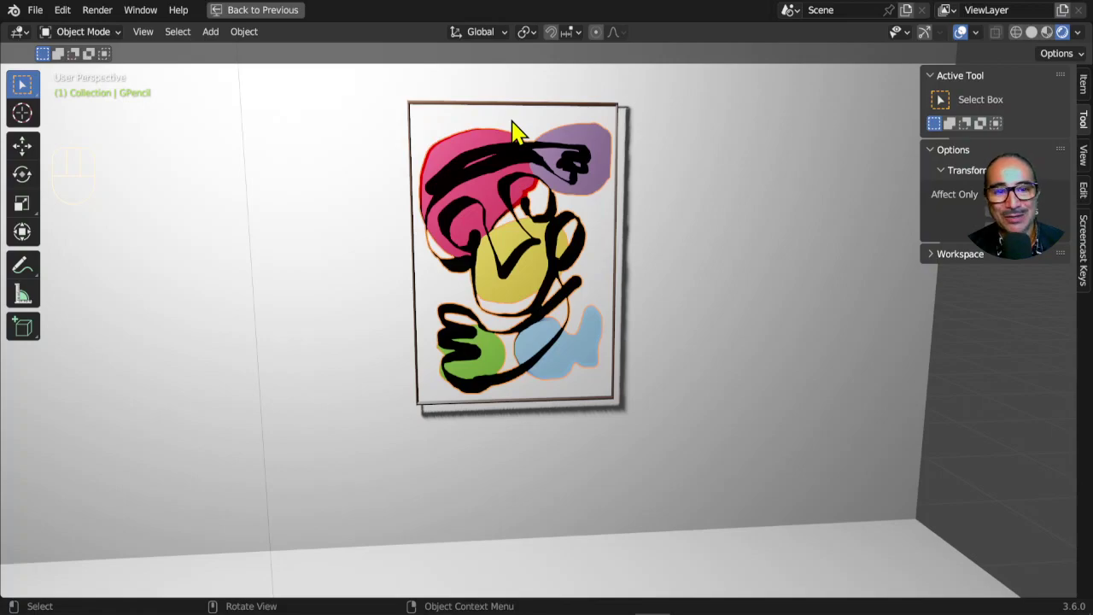
key("5")
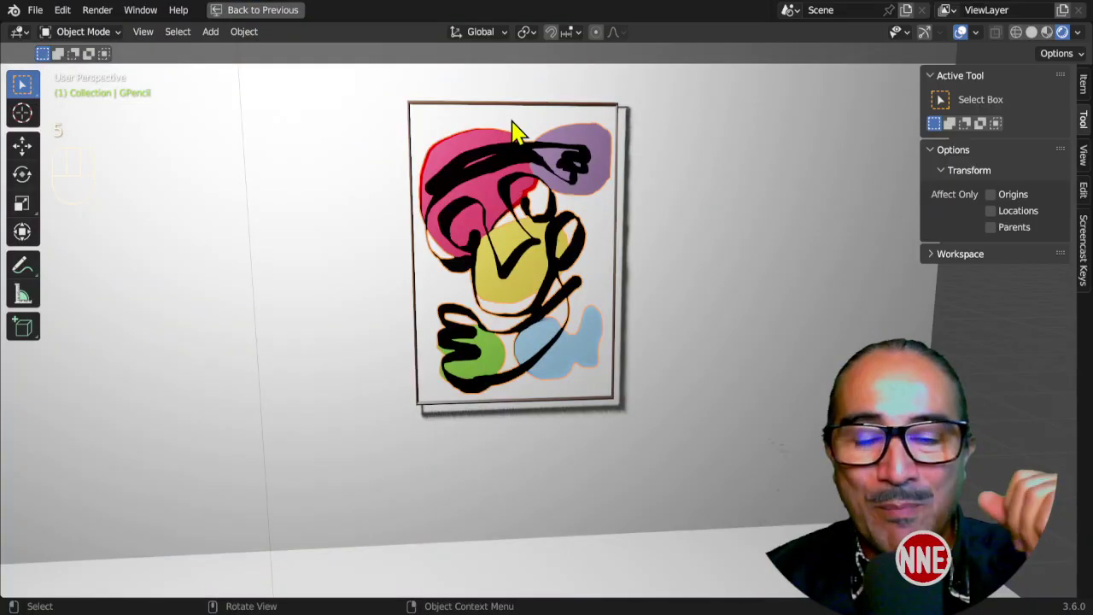